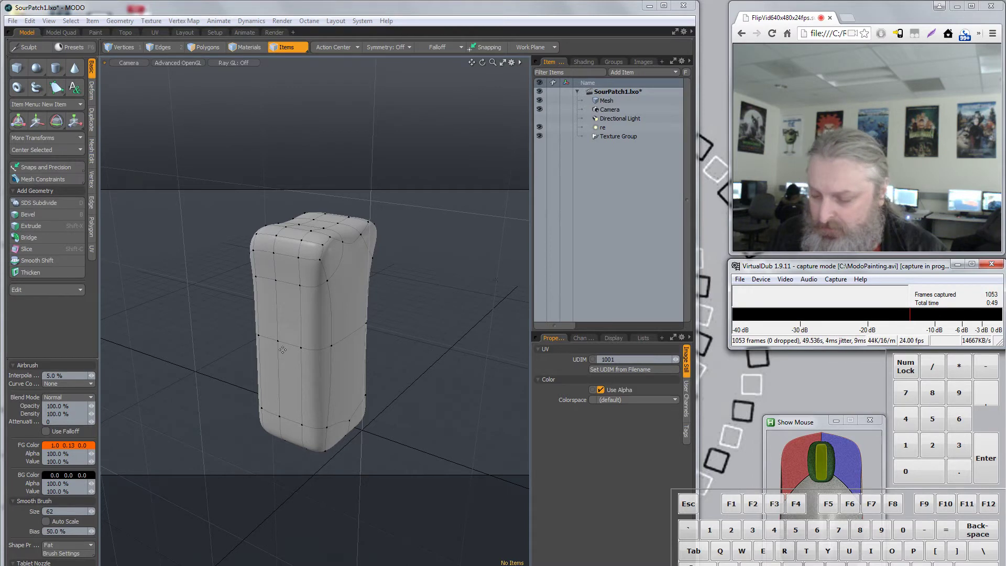
Step: Display the block as a smooth subdivided surface and move to the Paint layout
scroll("up", 3)
scroll("up", 3)
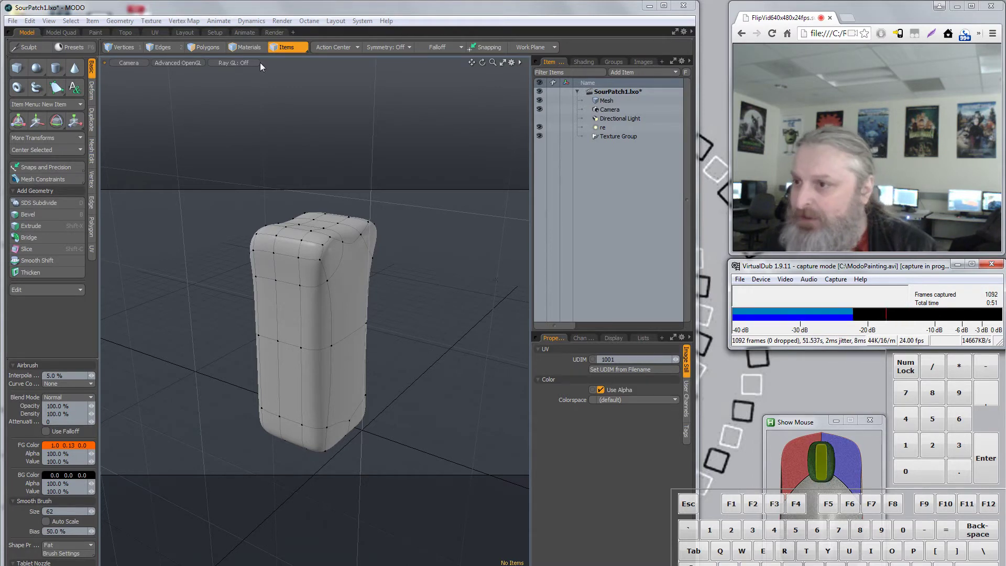
left_click(278, 51)
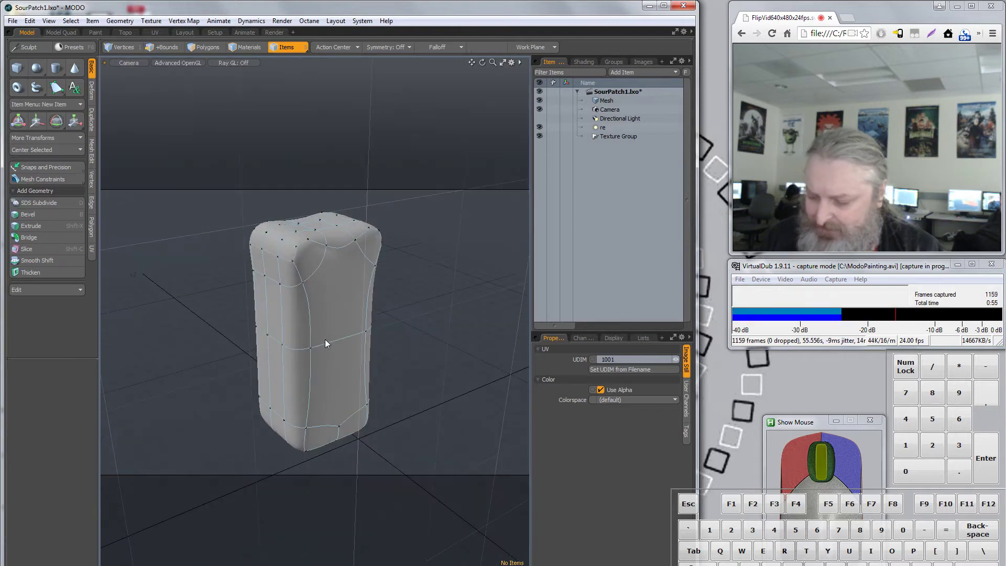
key("Tab")
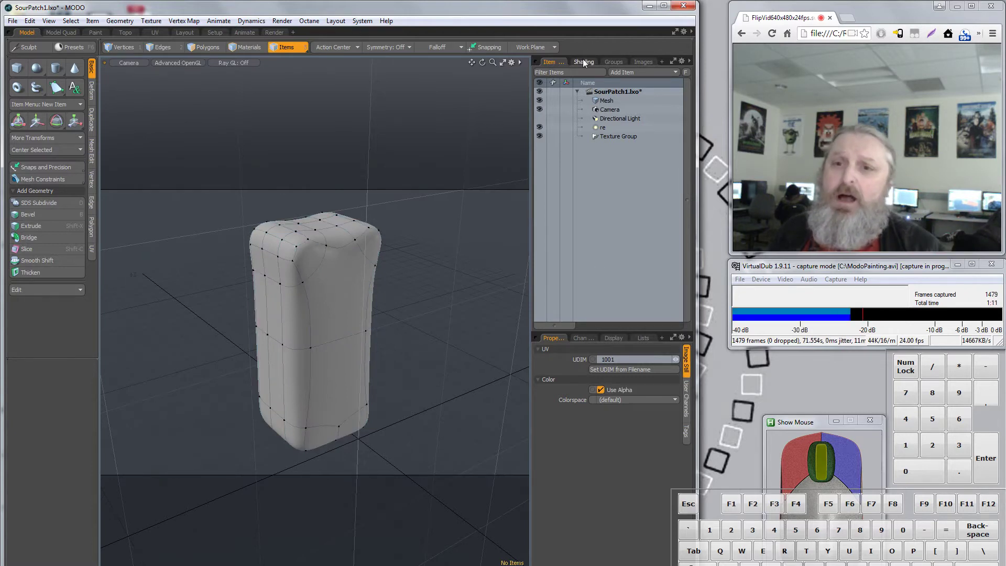
left_click(582, 64)
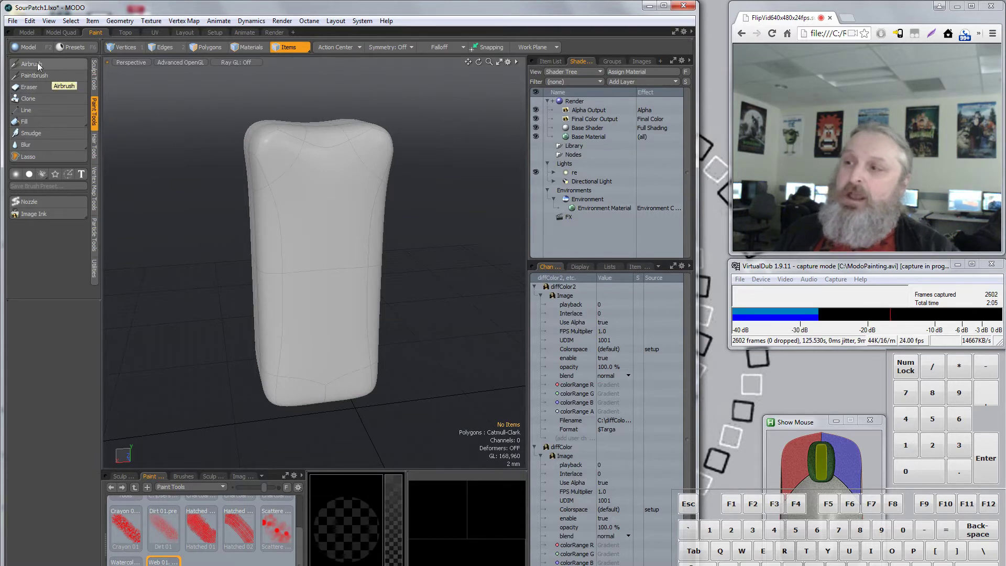
Step: Paint green with orange spots and hatching, then inspect the diffColor layer
left_click(38, 68)
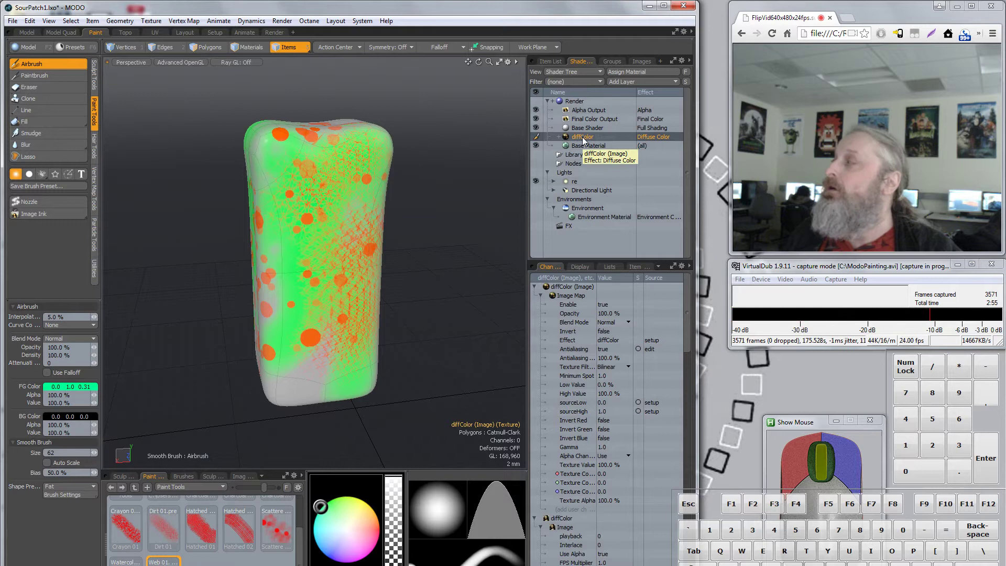
left_click(587, 141)
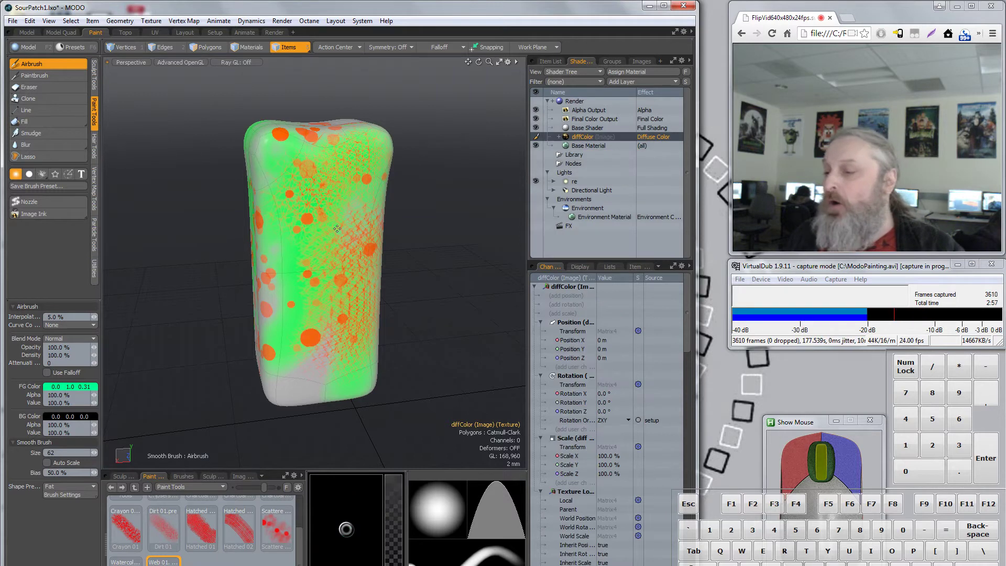
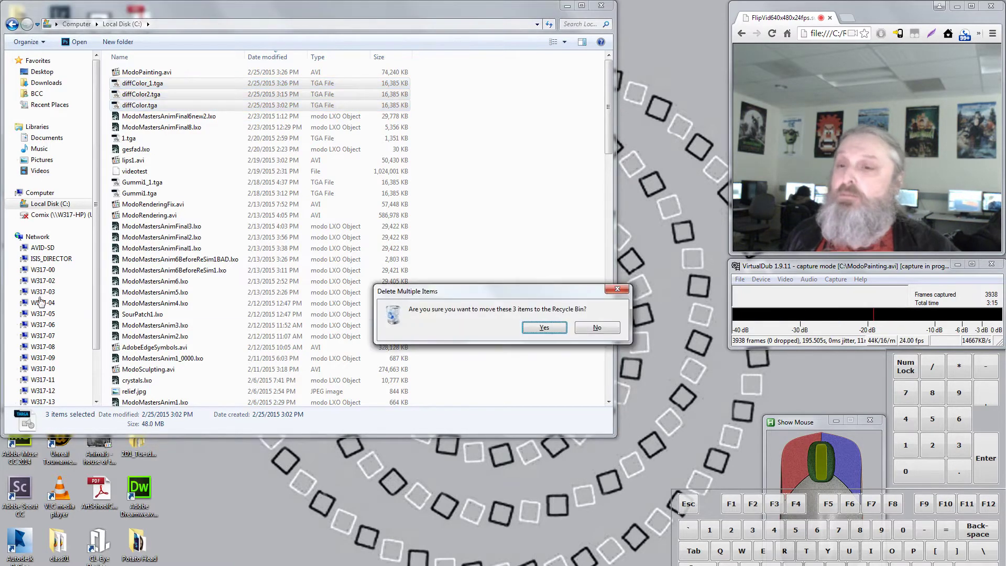
Step: Confirm deleting the three diffColor TGA files and close Explorer
left_click(548, 331)
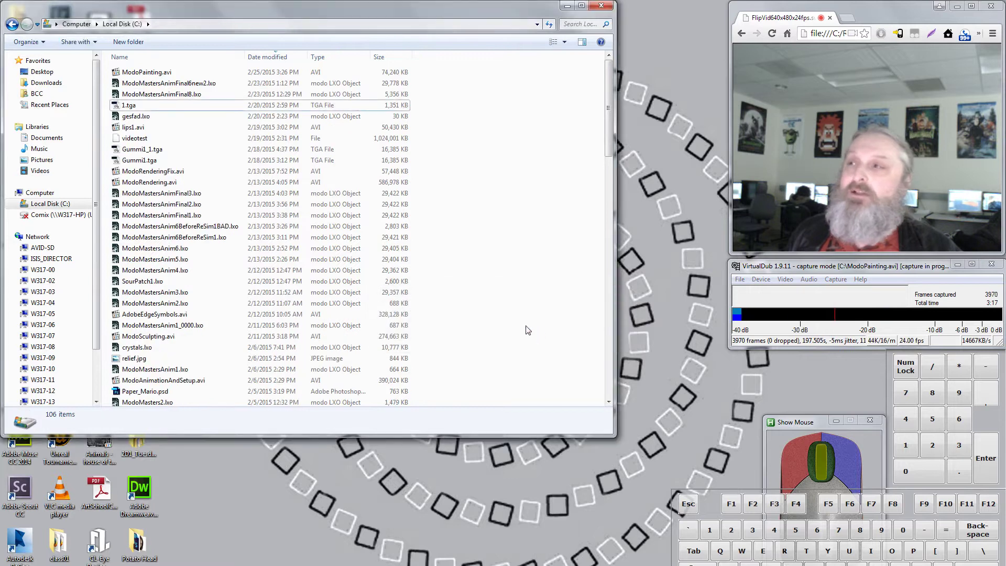
left_click(564, 8)
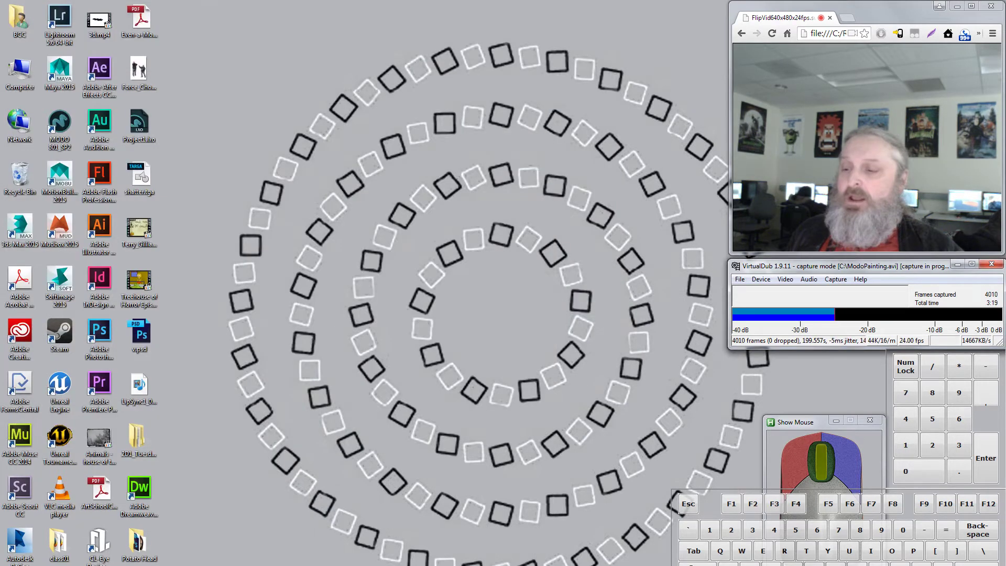
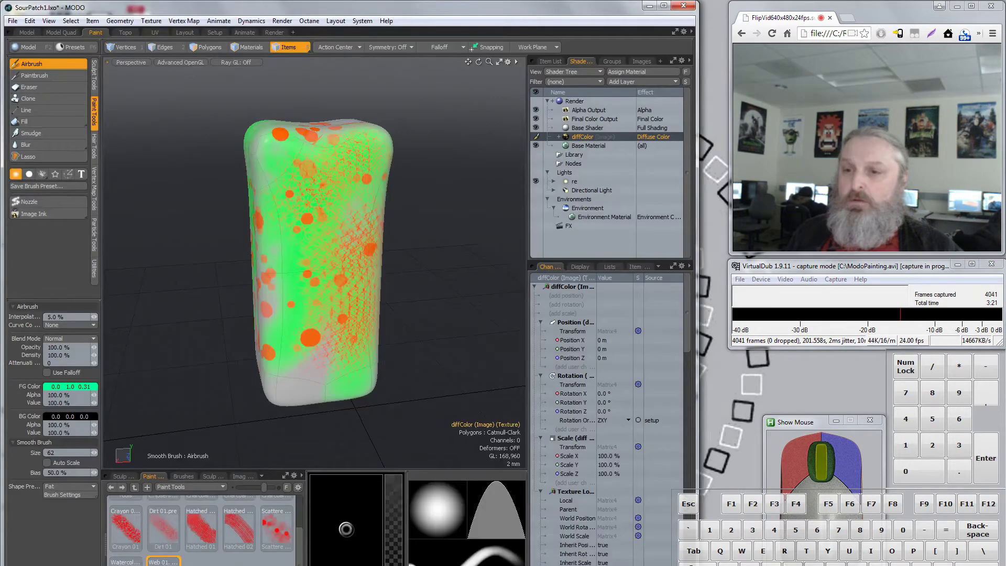
Step: Delete the painted diffColor layer from the Shader Tree, leaving the block plain grey
left_click(599, 131)
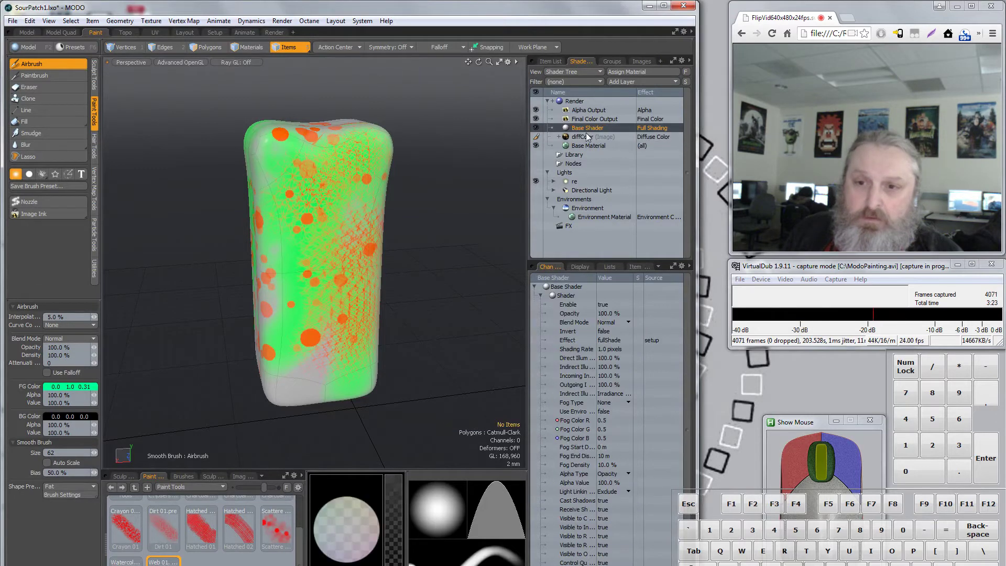
left_click(590, 137)
right_click(585, 141)
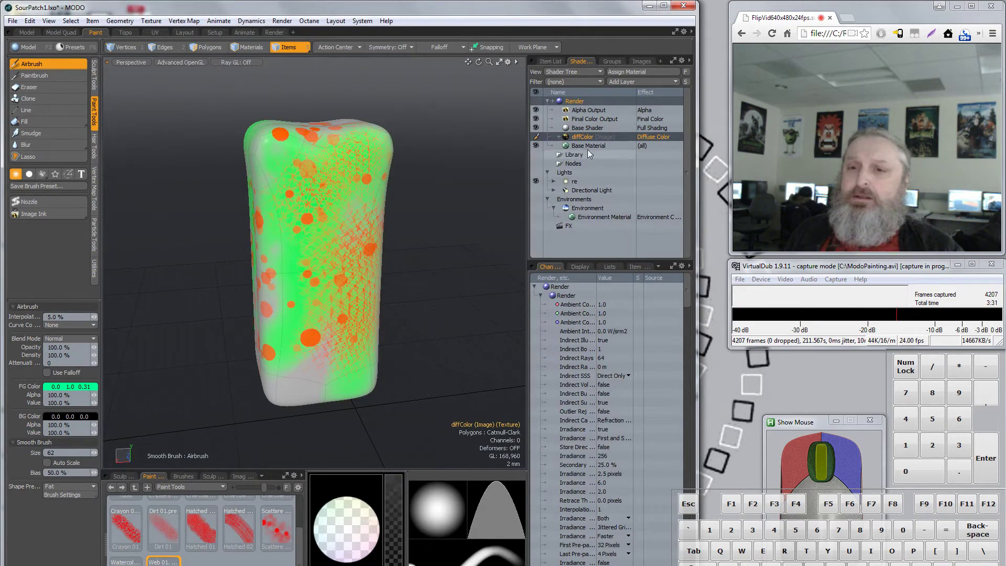
right_click(591, 142)
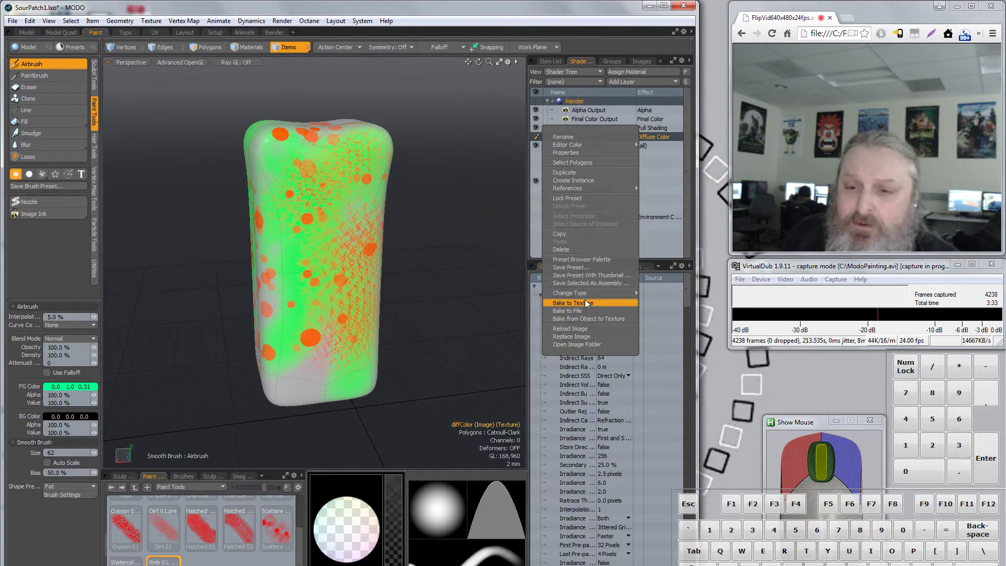
left_click(583, 253)
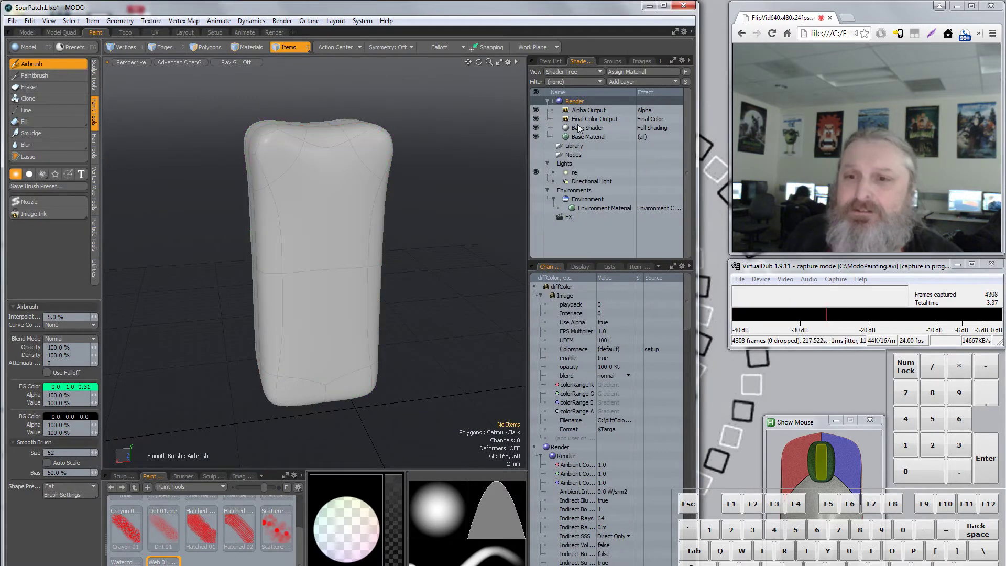
left_click(586, 129)
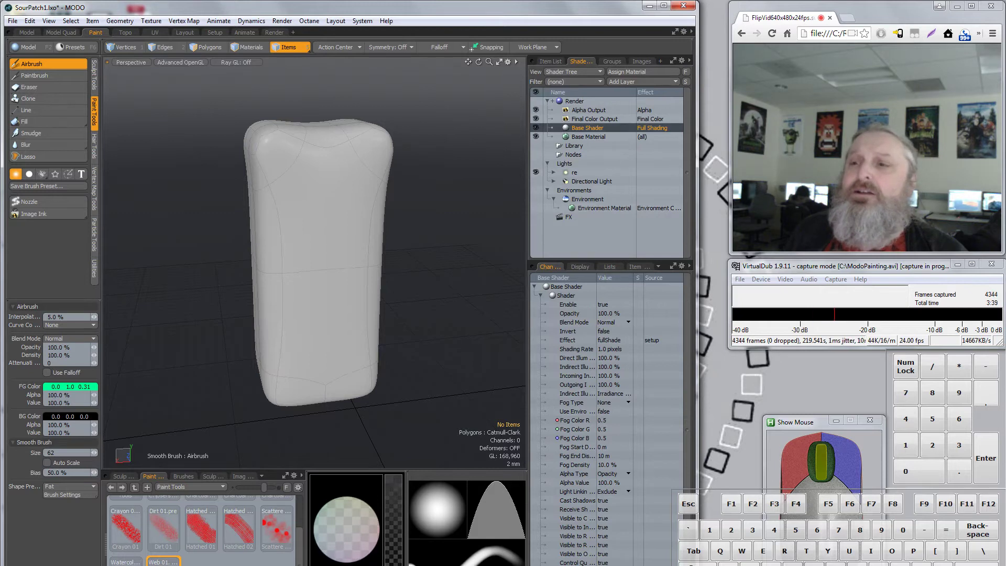
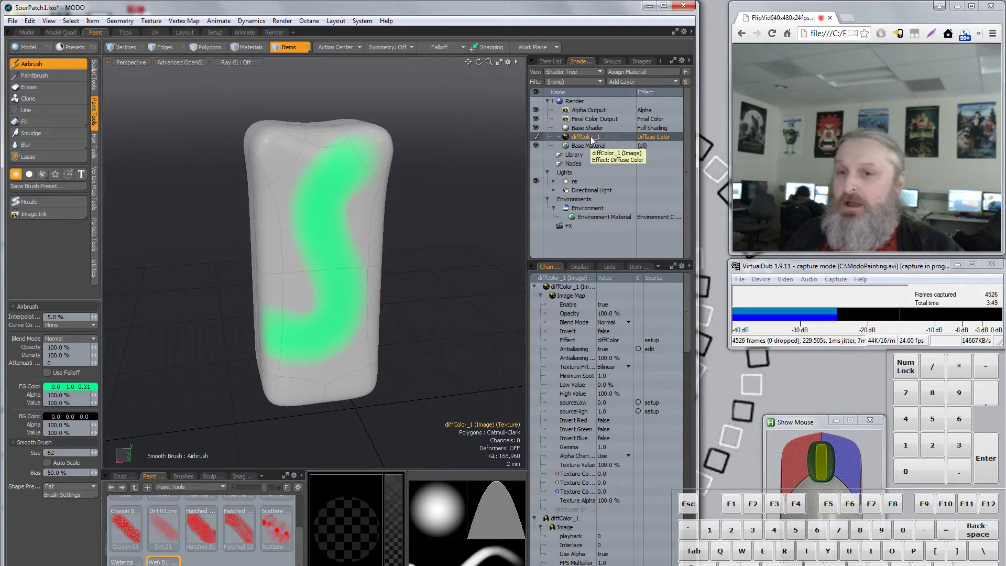
Step: Preview the green S-stroke diffColor_1 texture in the Image Viewer, then dismiss it
left_click(591, 141)
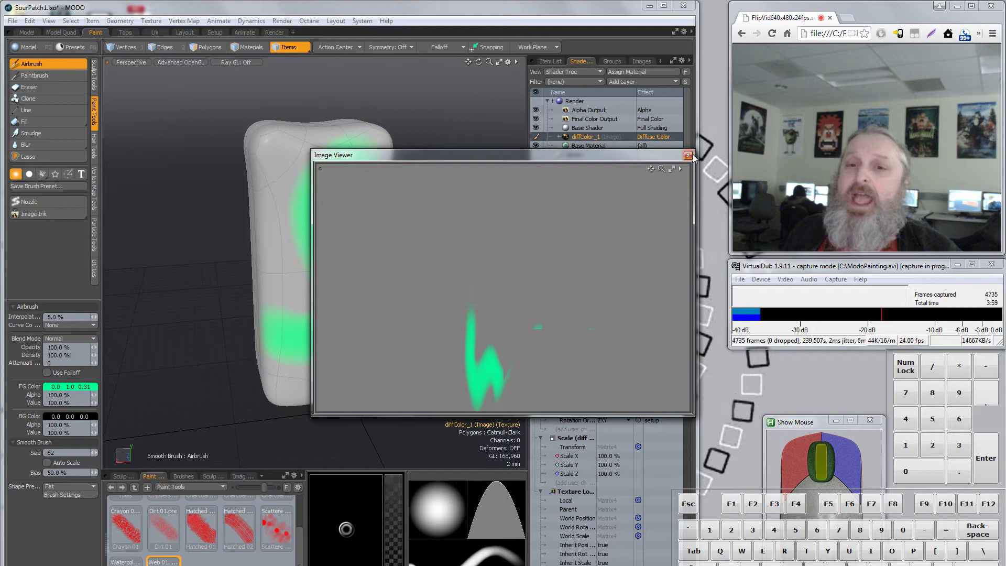
left_click(688, 159)
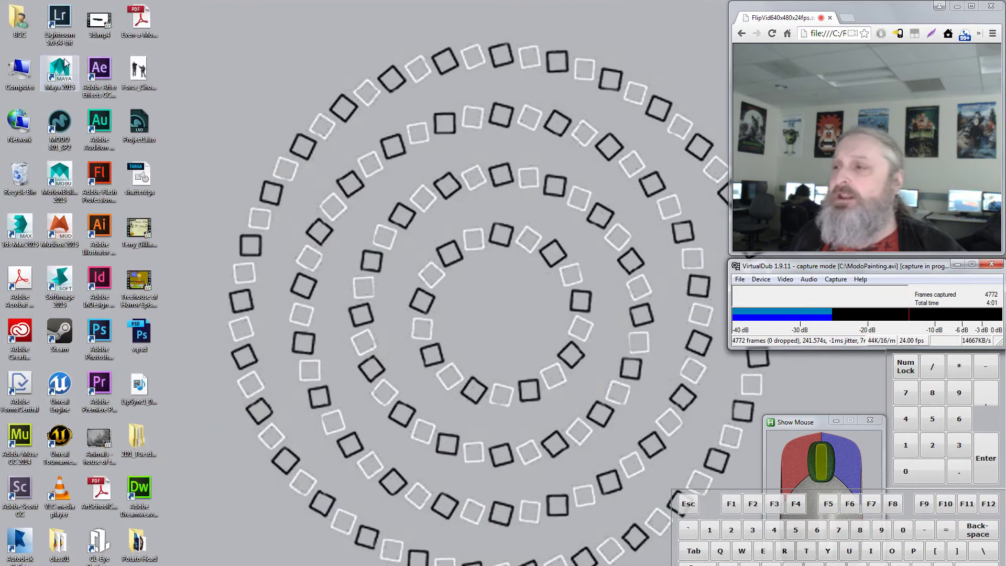
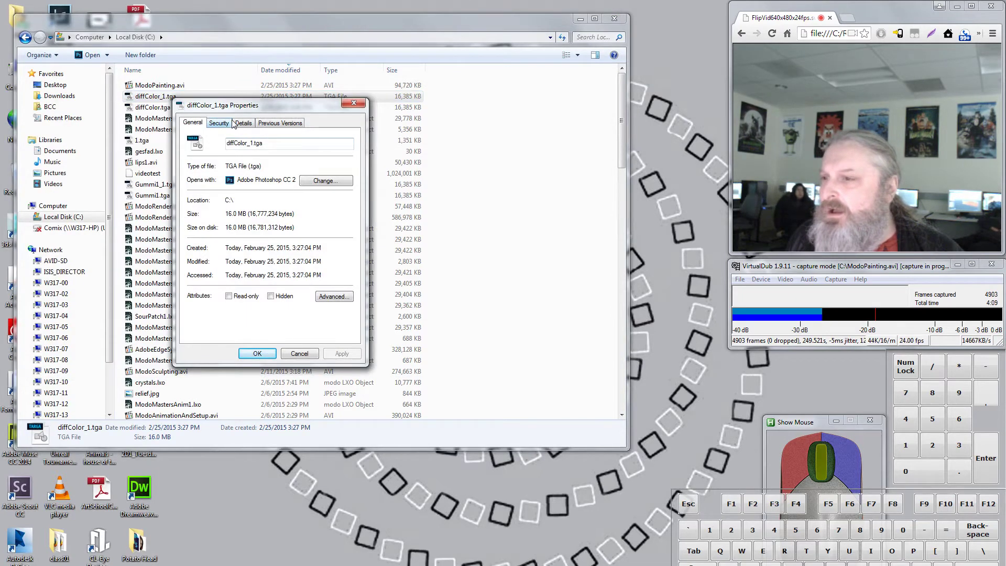
Step: Show the Details properties of diffColor_1.tga on the C drive
left_click(243, 125)
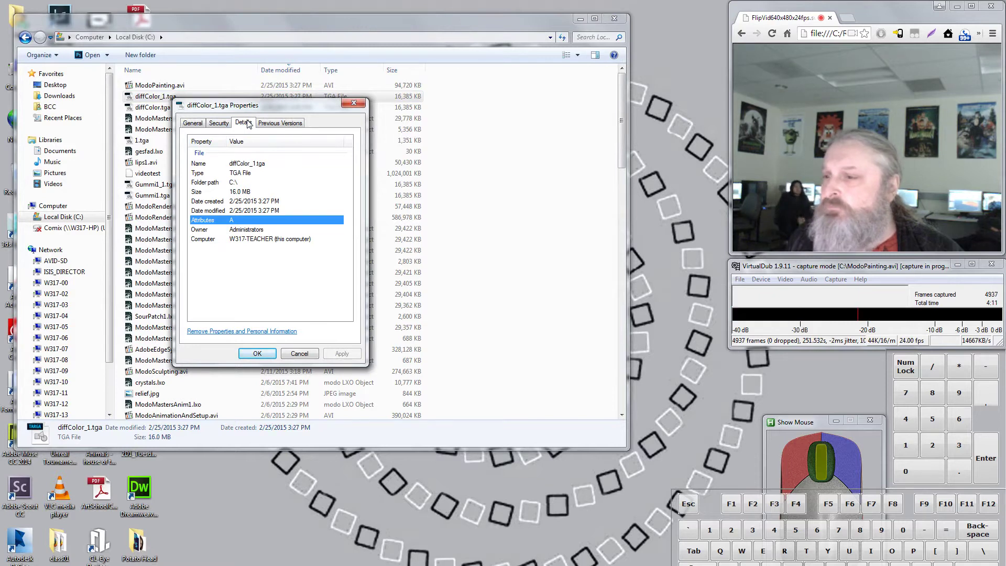
Step: View the black diffColor_1.tga in Photoshop, then quit without saving changes
left_click(202, 125)
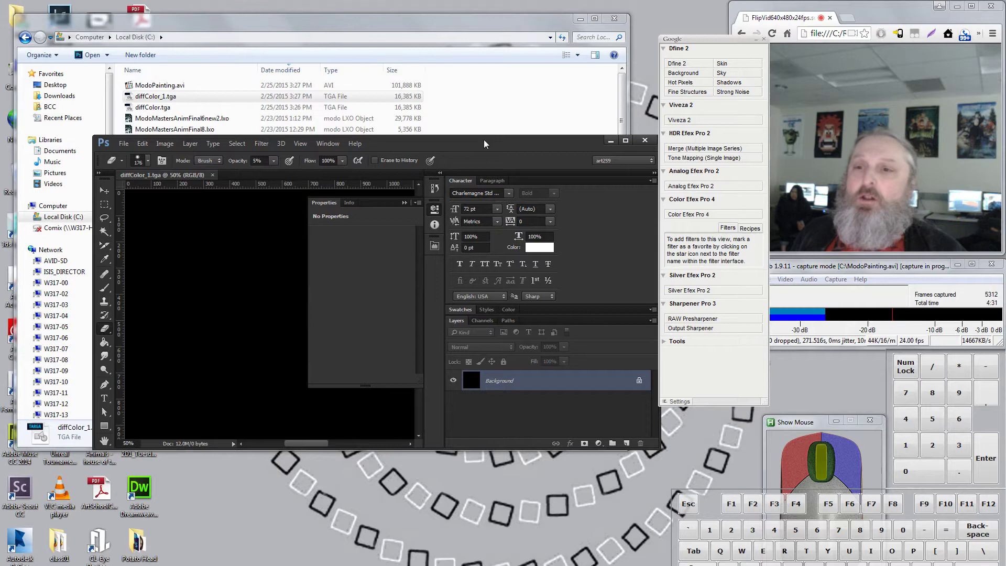
left_click_drag(479, 151, 138, 123)
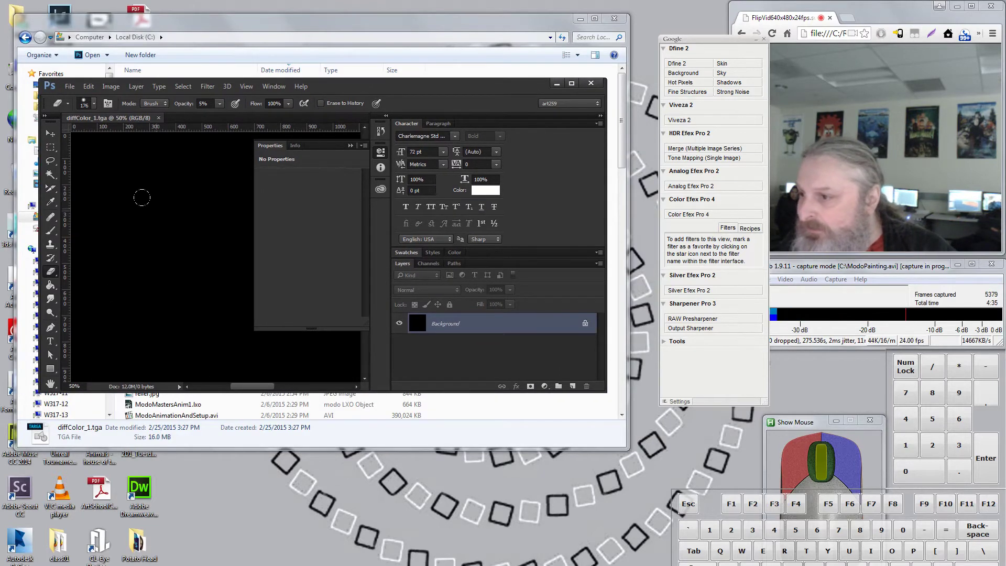
scroll("down", 3)
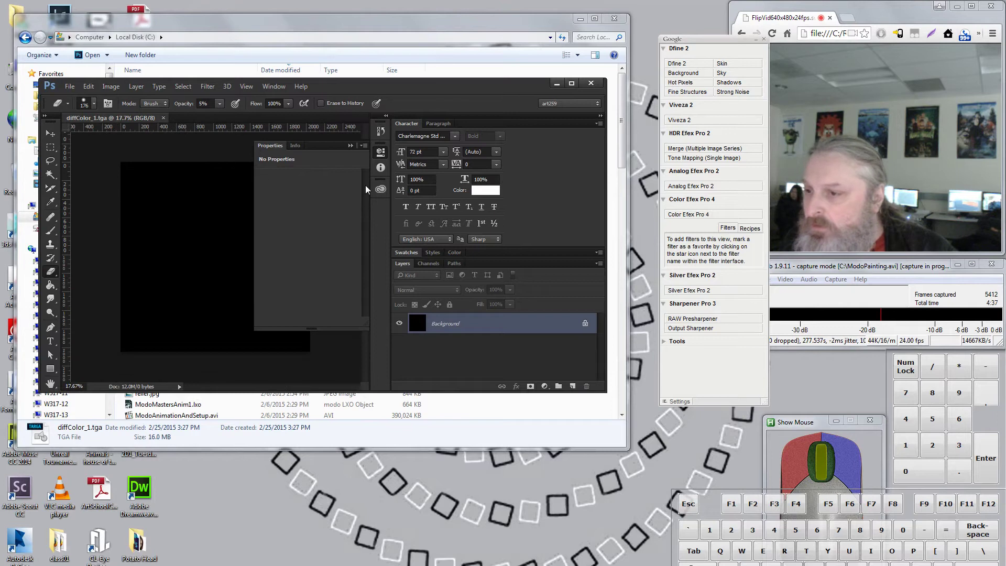
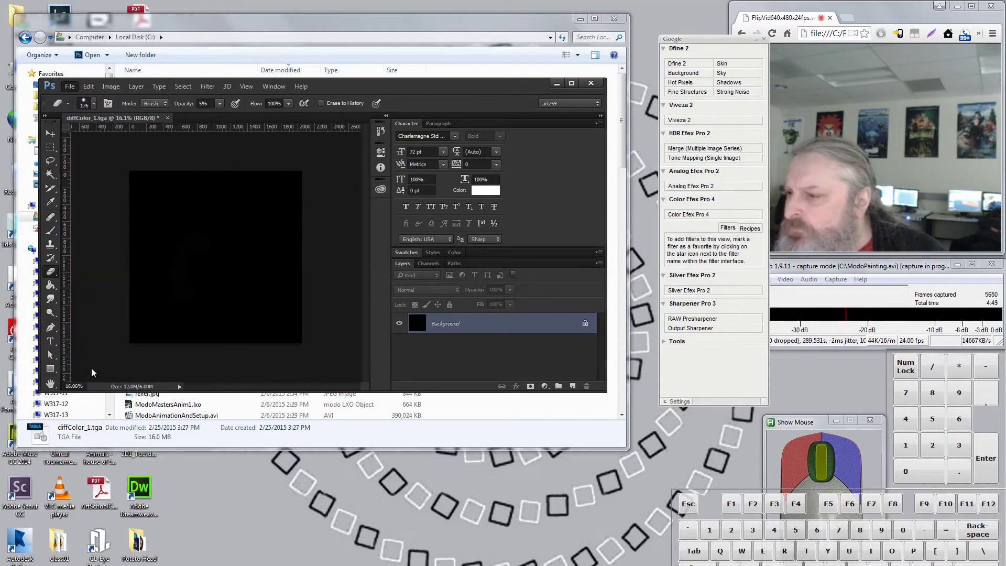
left_click_drag(92, 373, 473, 144)
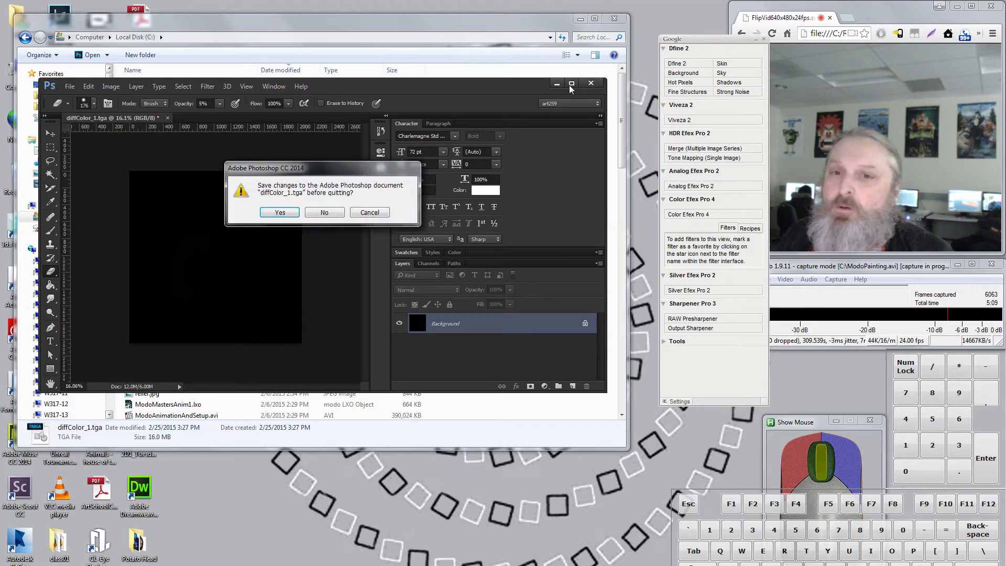
left_click(326, 216)
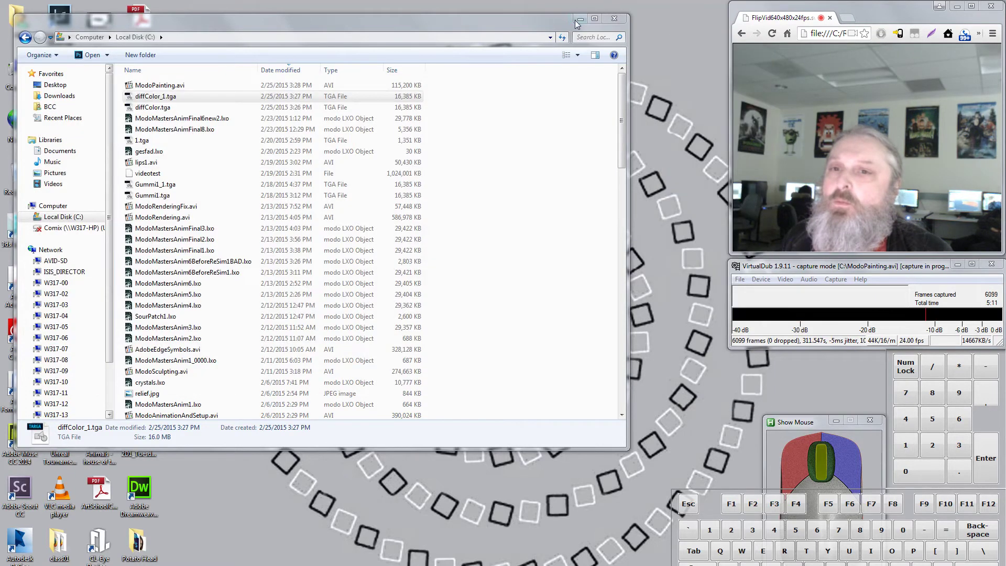
Step: Paint pink edges and a front oval with the hard Paintbrush, checking the Image Viewer
left_click(583, 22)
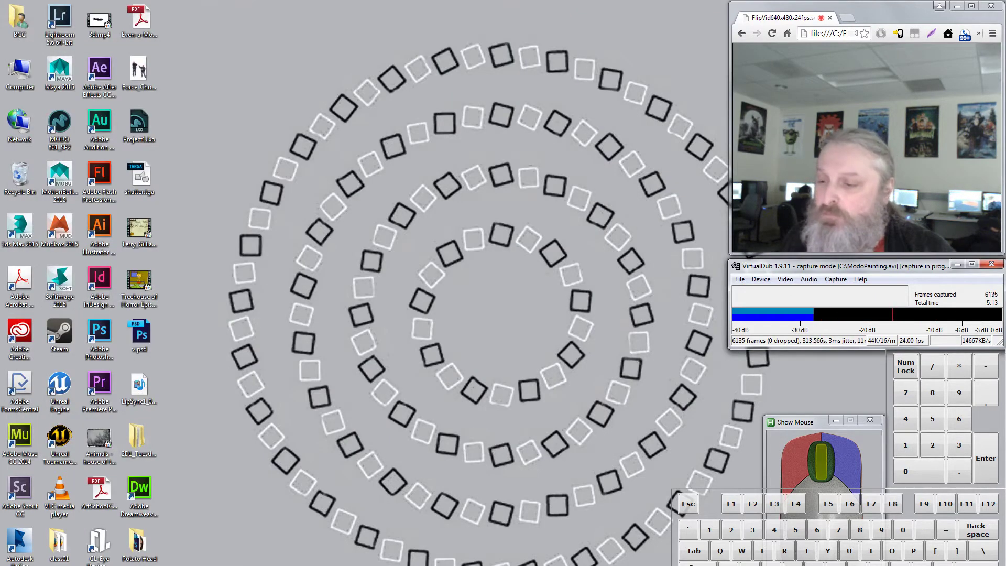
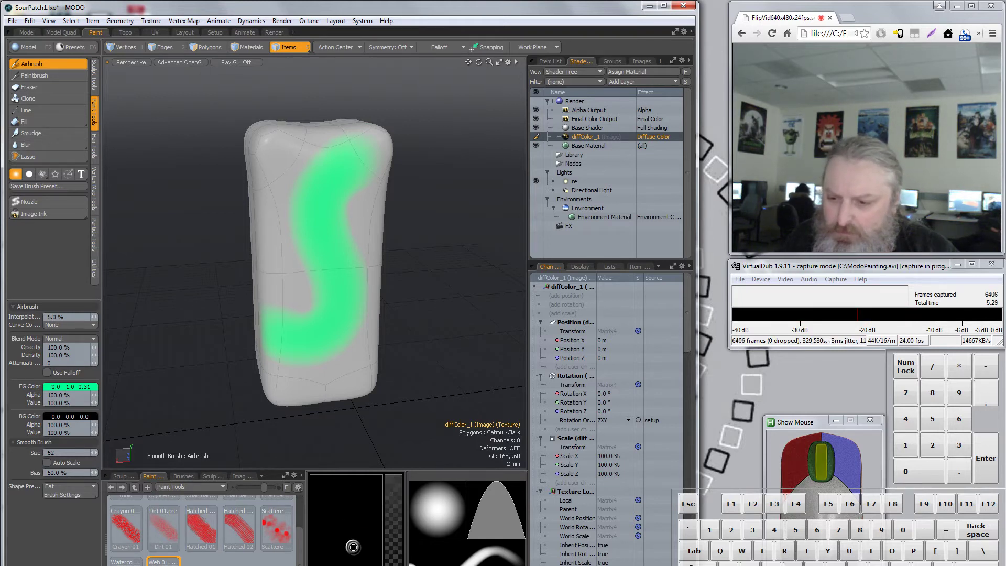
left_click(31, 81)
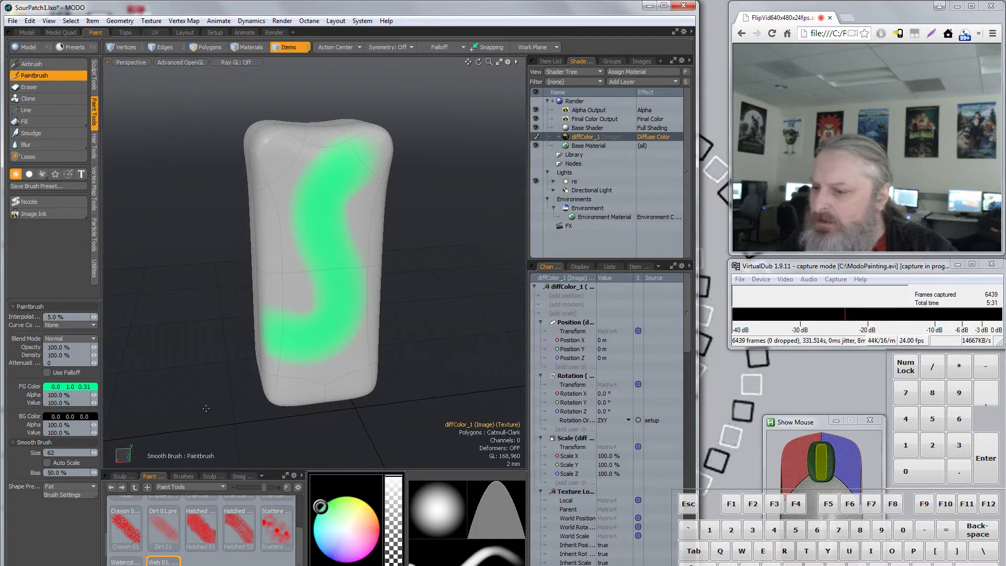
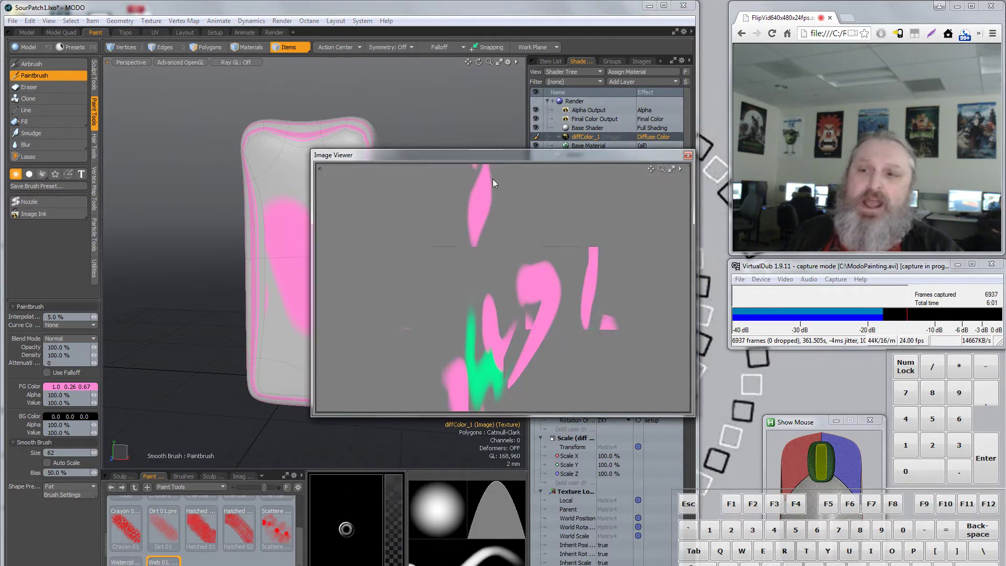
left_click(687, 159)
Step: Show the diffColor_1 texture layer's properties from the Shader Tree
right_click(582, 138)
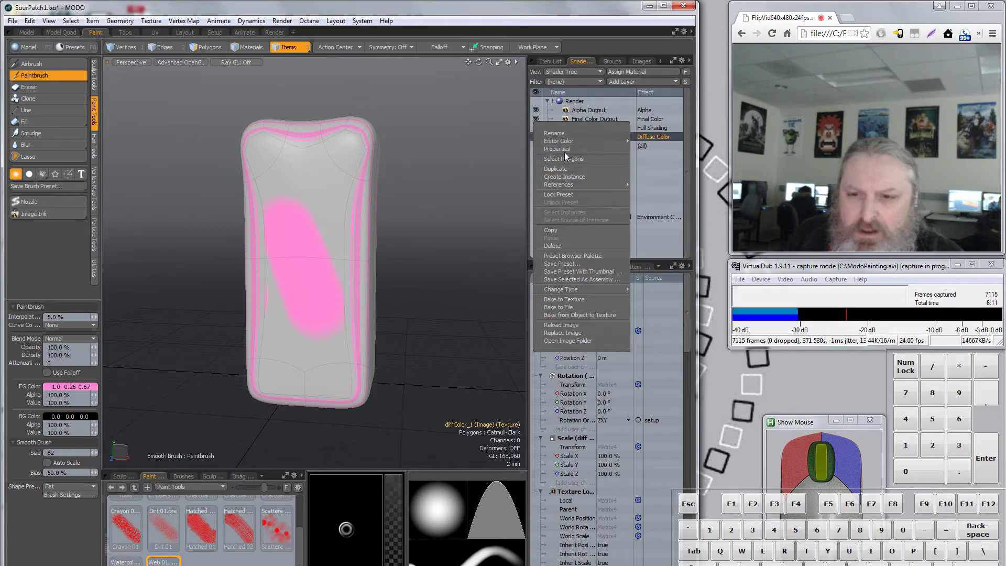
left_click(564, 157)
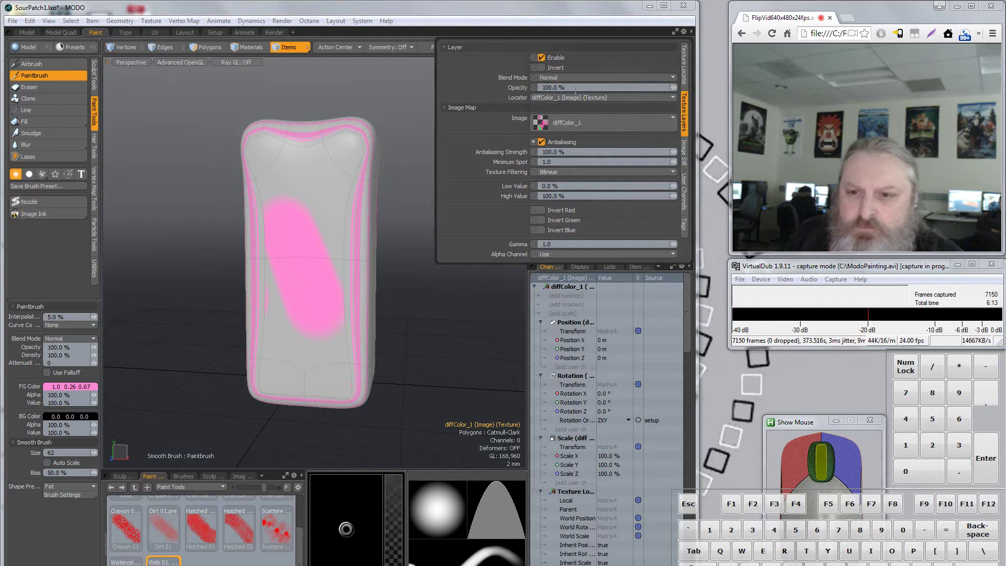
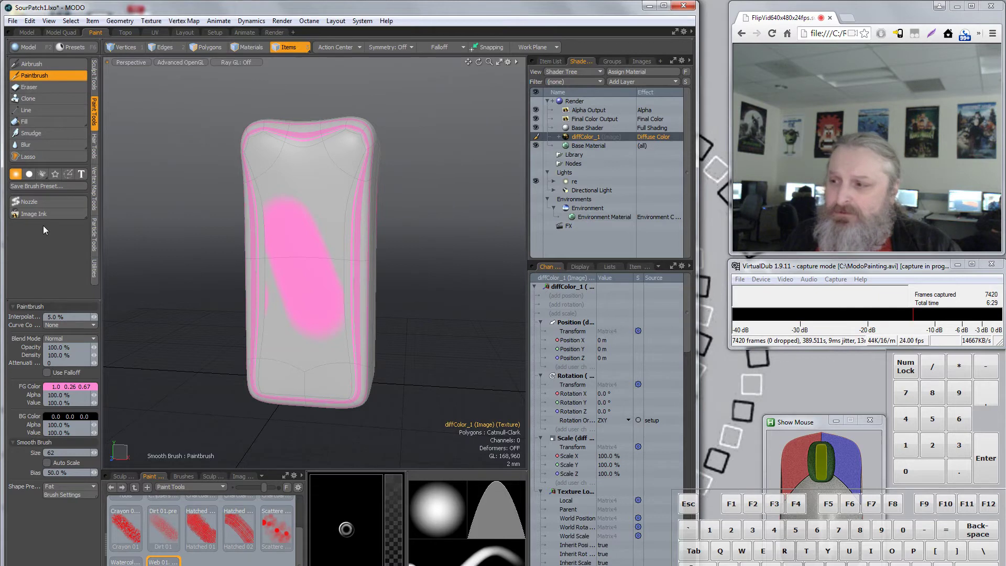
Step: Dab green Cellular procedural patches over the pink and view the texture's display settings
left_click(46, 178)
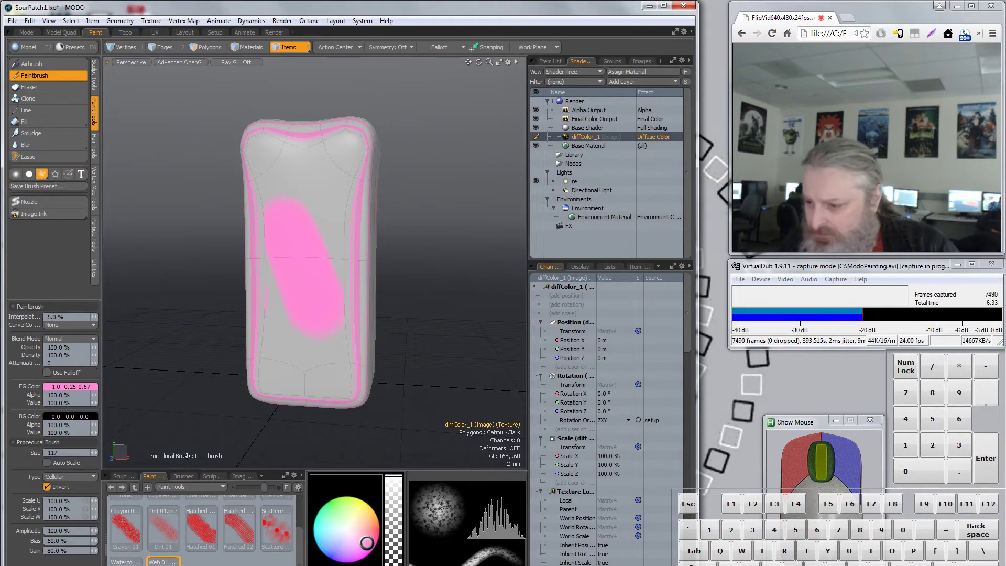
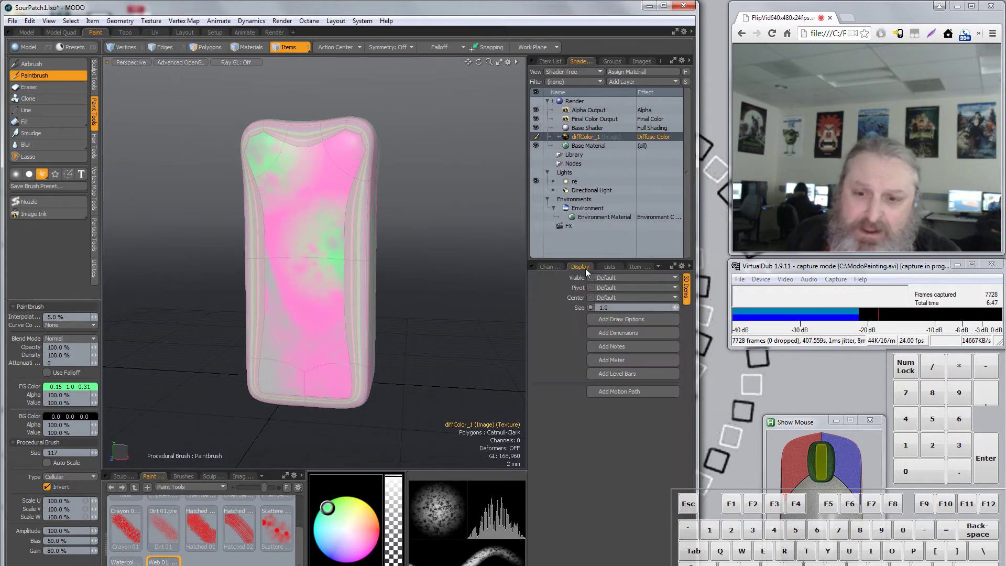
left_click(612, 271)
Step: Show the diffColor_1 image's item settings, including UDIM 1001 and colorspace
left_click(631, 269)
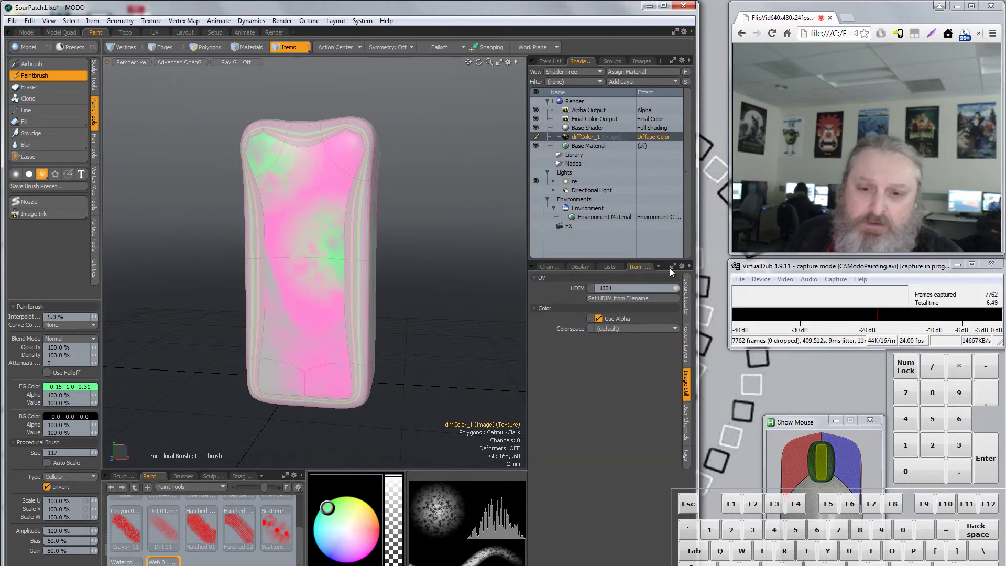
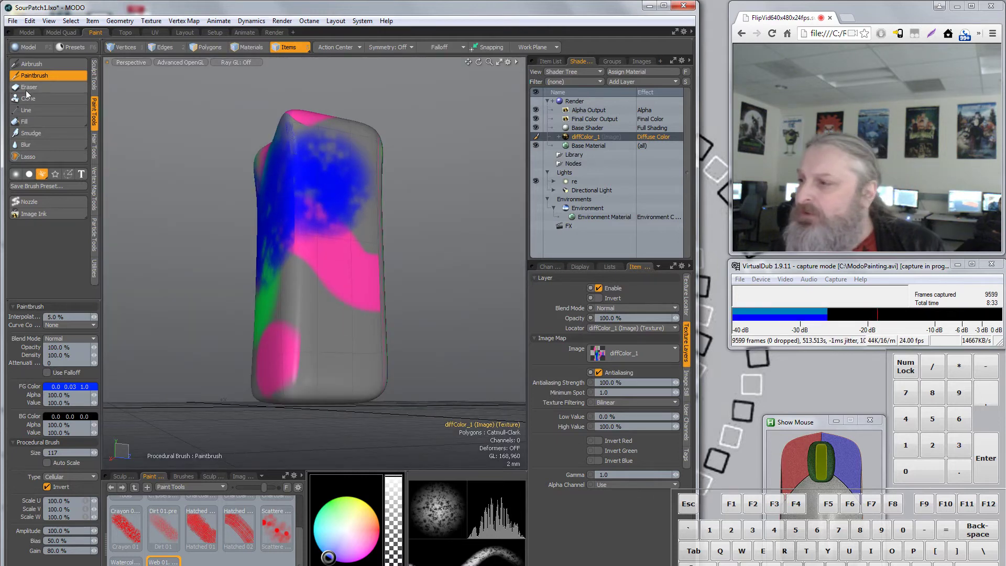
Step: Switch to the Image Brush tip with Net01.tif for stamping a black net pattern
left_click(56, 178)
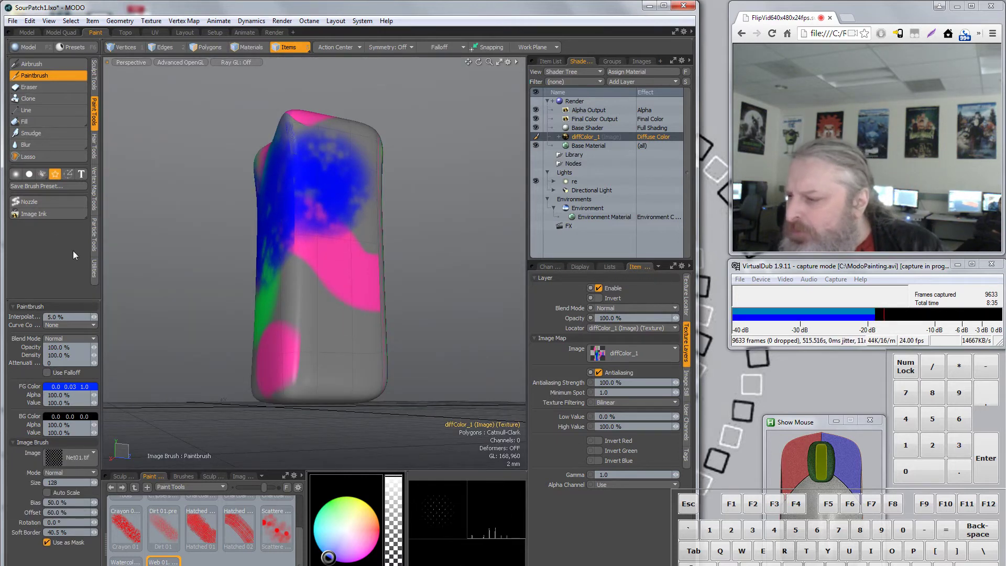
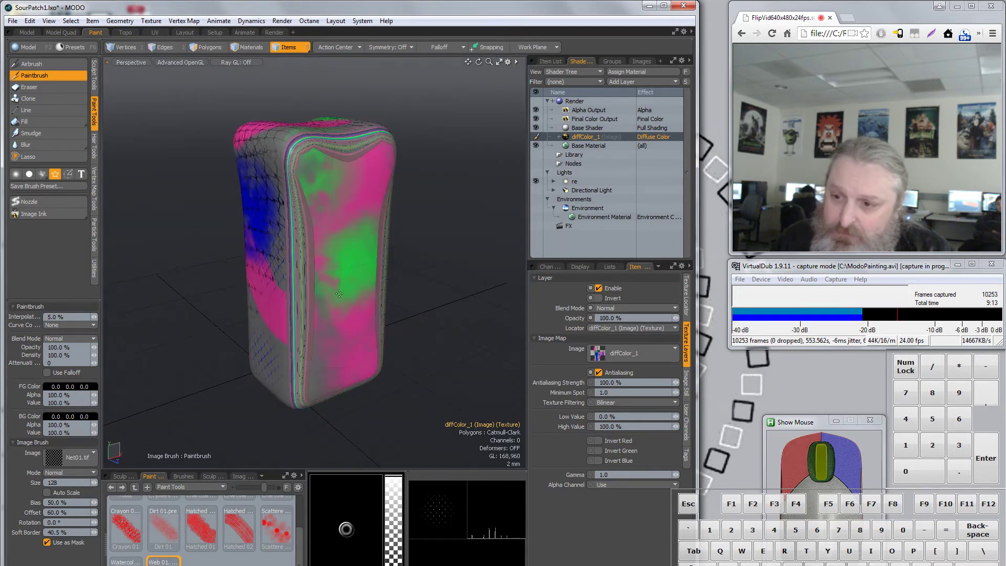
Step: Zoom around the block while stamping the net pattern at brush size 50 over its remaining sides
scroll("up", 3)
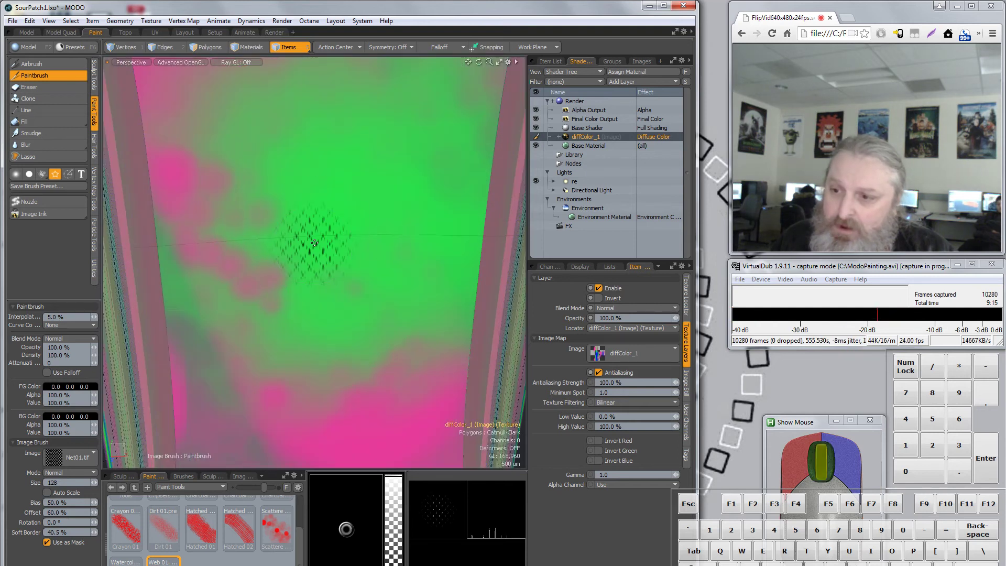
scroll("down", 3)
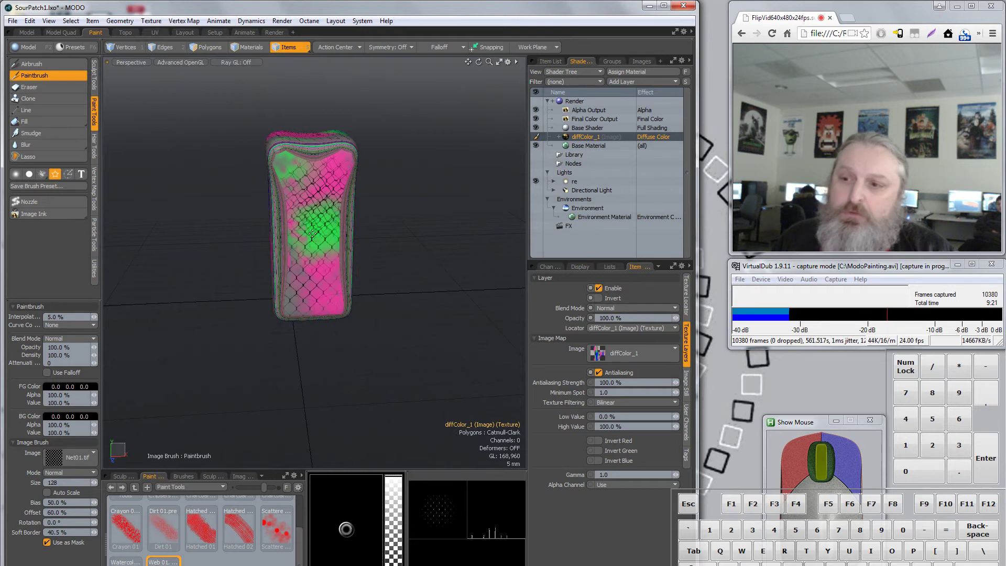
scroll("up", 3)
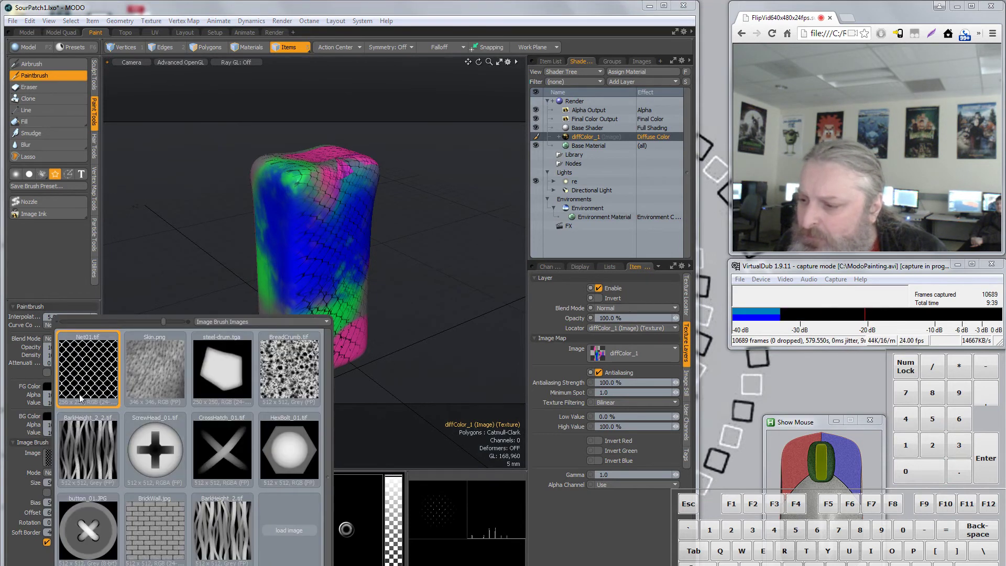
Step: Paint the Net01 image over the blue, green and pink sides with the Paintbrush
scroll("up", 3)
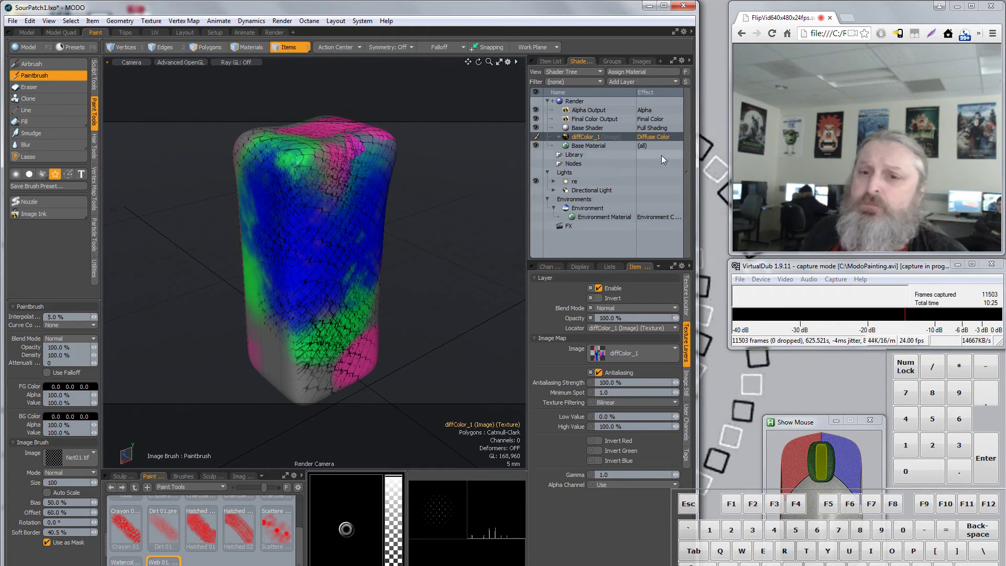
Step: Set the diffColor_1 layer's effect to Surface Shading > Bump and inspect the grey relief
right_click(663, 138)
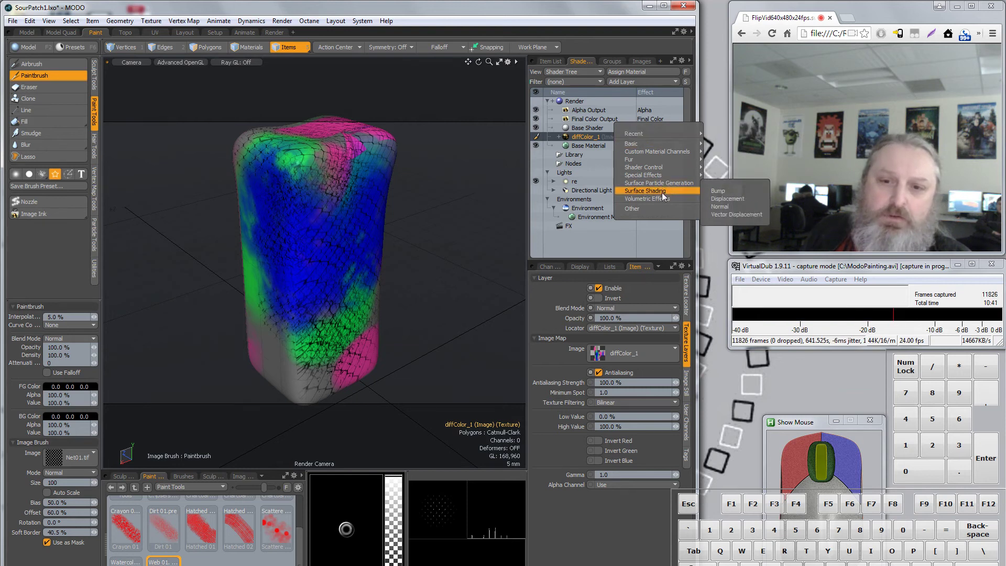
left_click(724, 192)
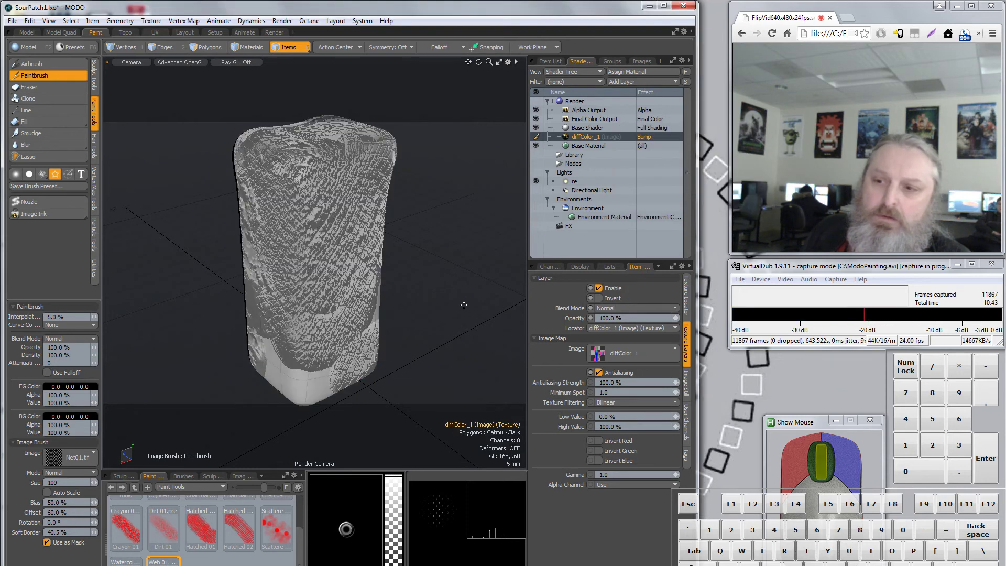
scroll("up", 3)
scroll("up", 3)
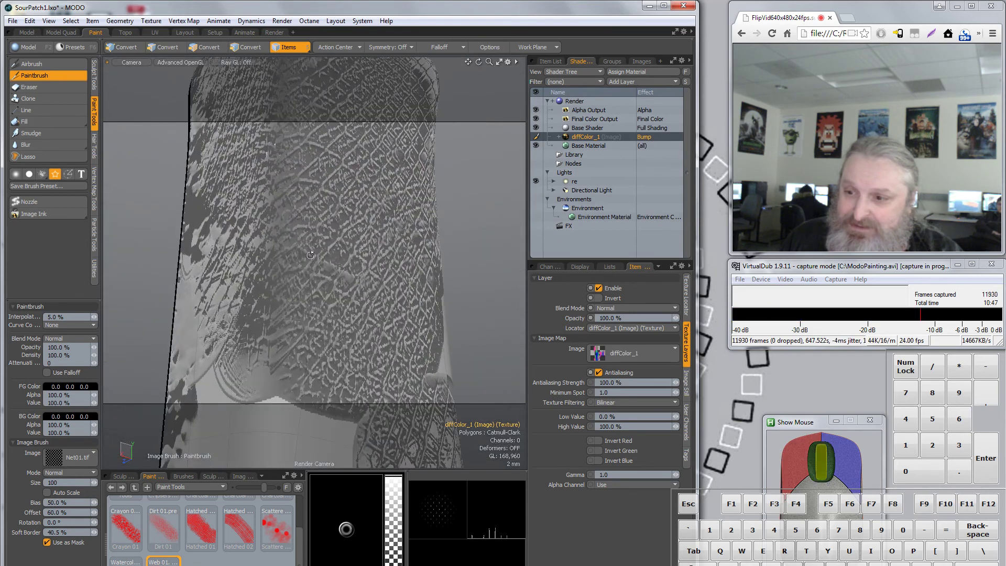
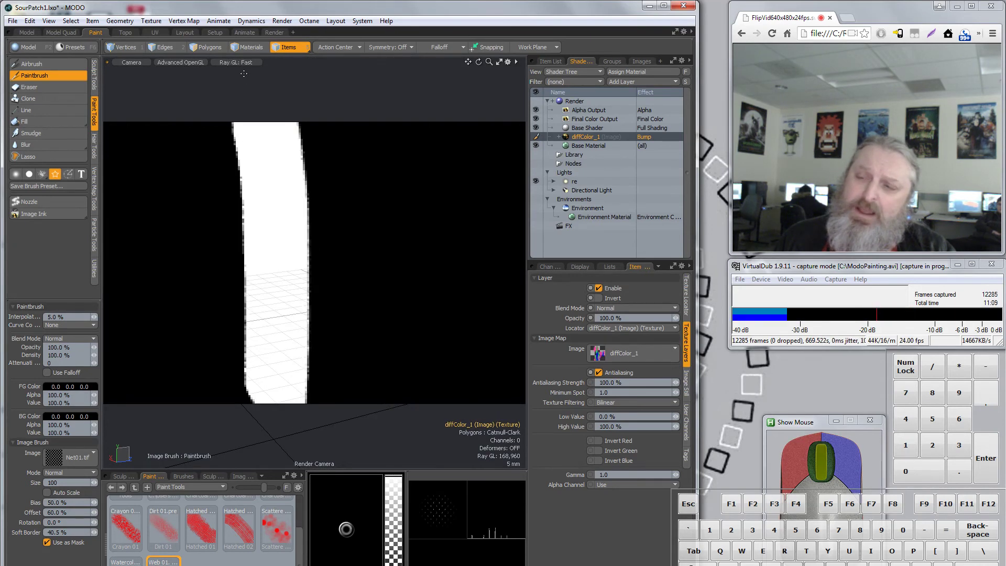
scroll("up", 3)
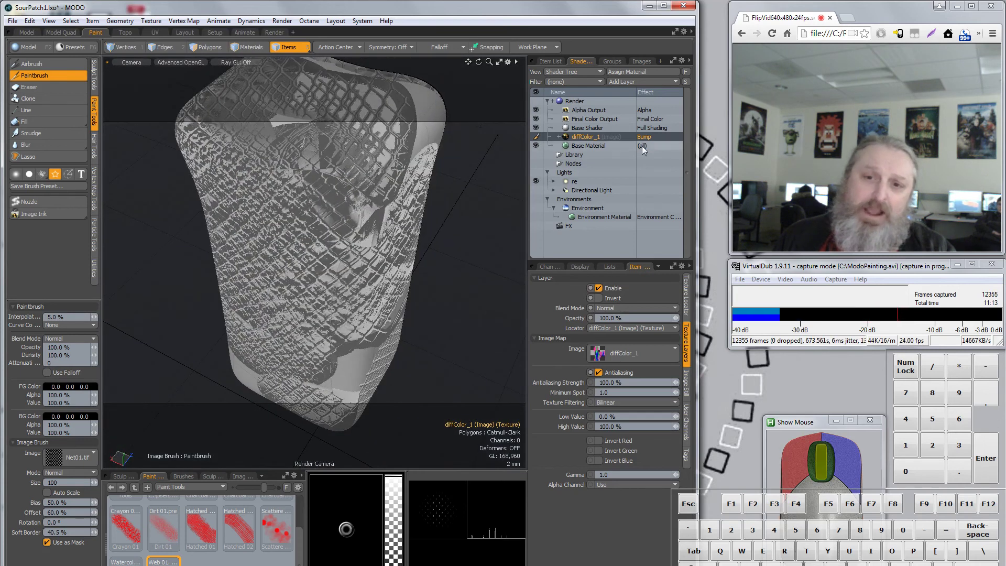
Step: Set the diffColor_1 layer's effect back to Basic > Diffuse Color
right_click(654, 138)
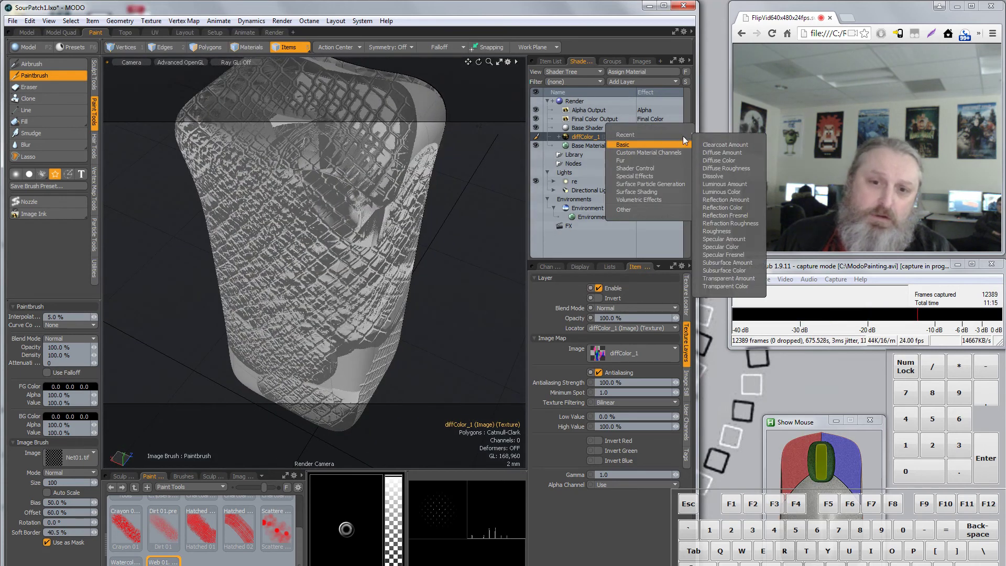
left_click(738, 164)
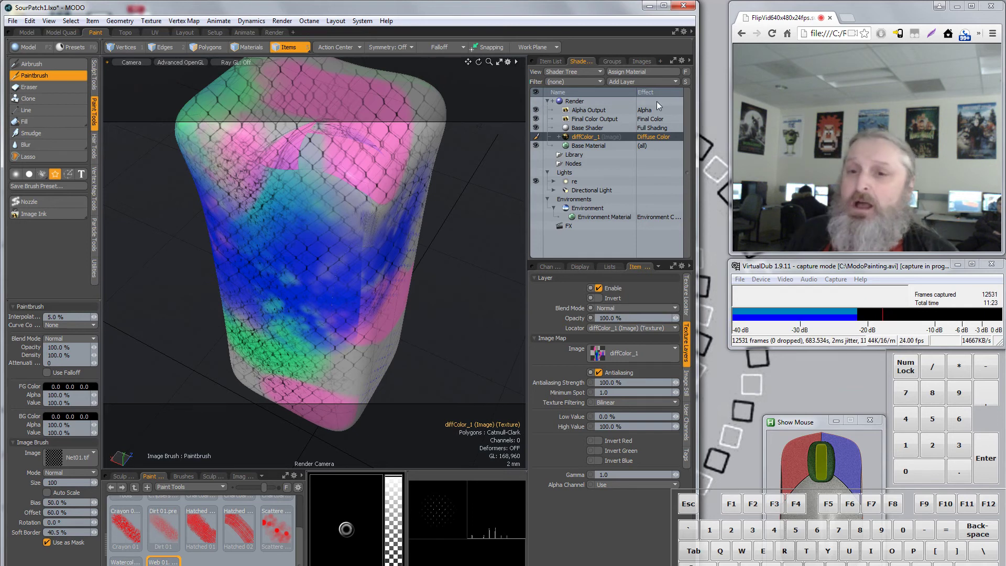
Step: Add an Image Map layer with a new 2048 × 2048 RGBA TGA image saved as bumpmap
left_click(648, 83)
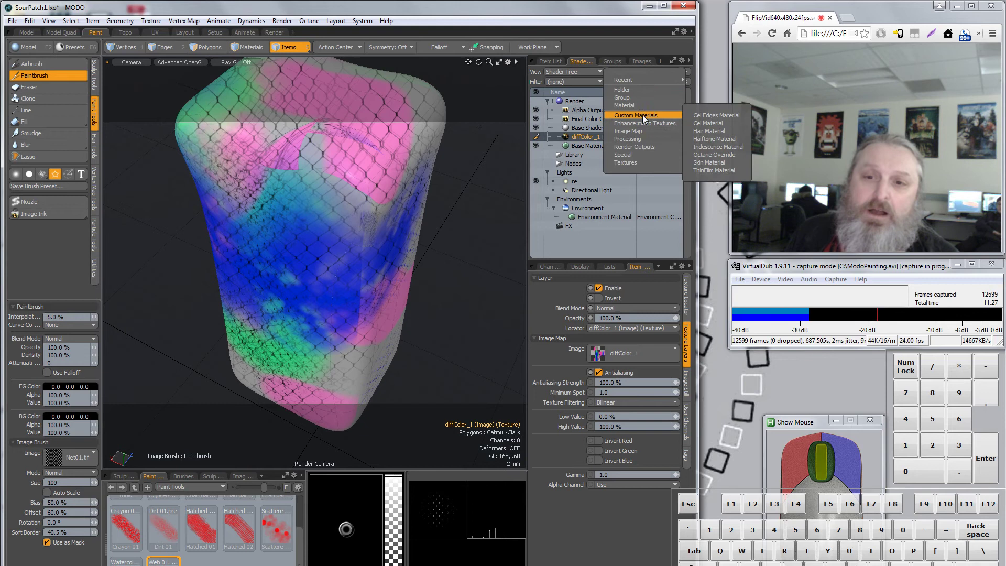
left_click(735, 183)
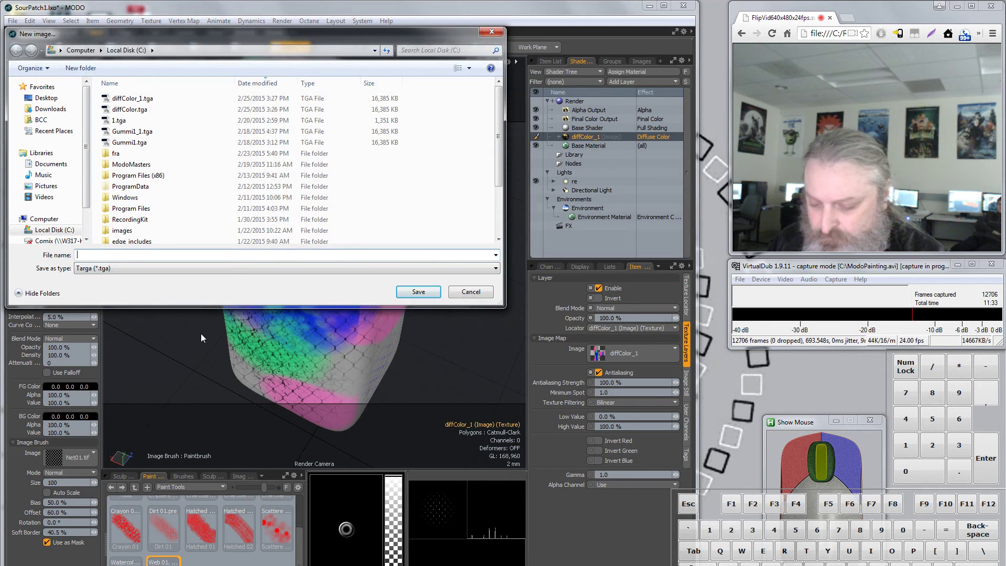
key("u")
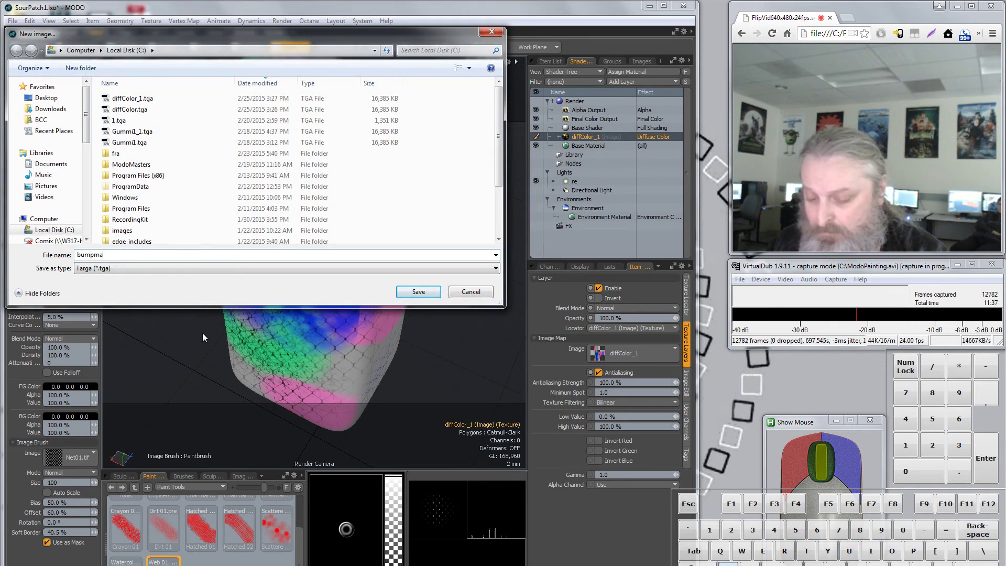
left_click(414, 294)
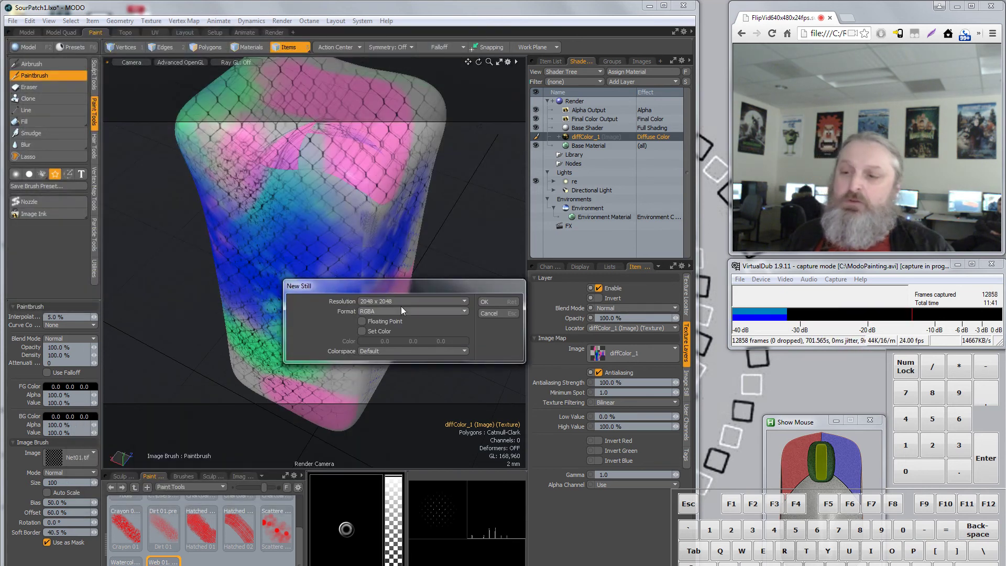
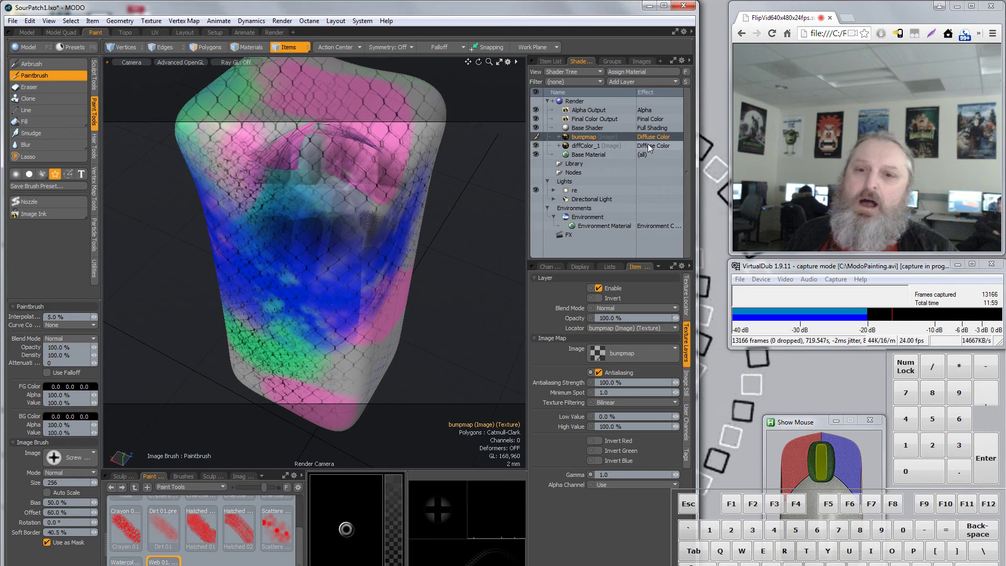
Step: Bring up the bumpmap layer's effect choices to assign Recent > Bump
right_click(649, 141)
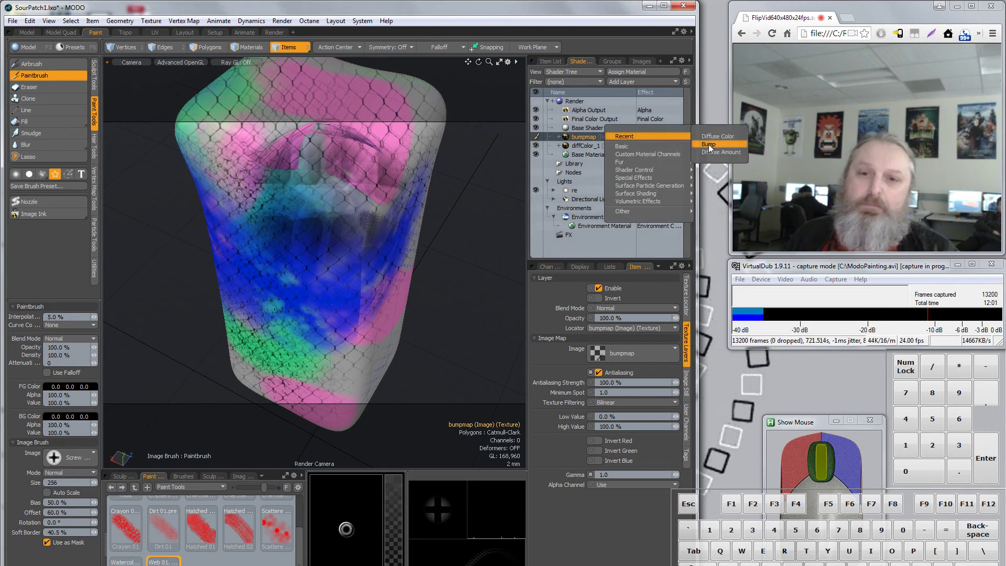
Step: Select the bumpmap layer as the painting target for airbrushing under Ray GL Full
left_click(712, 148)
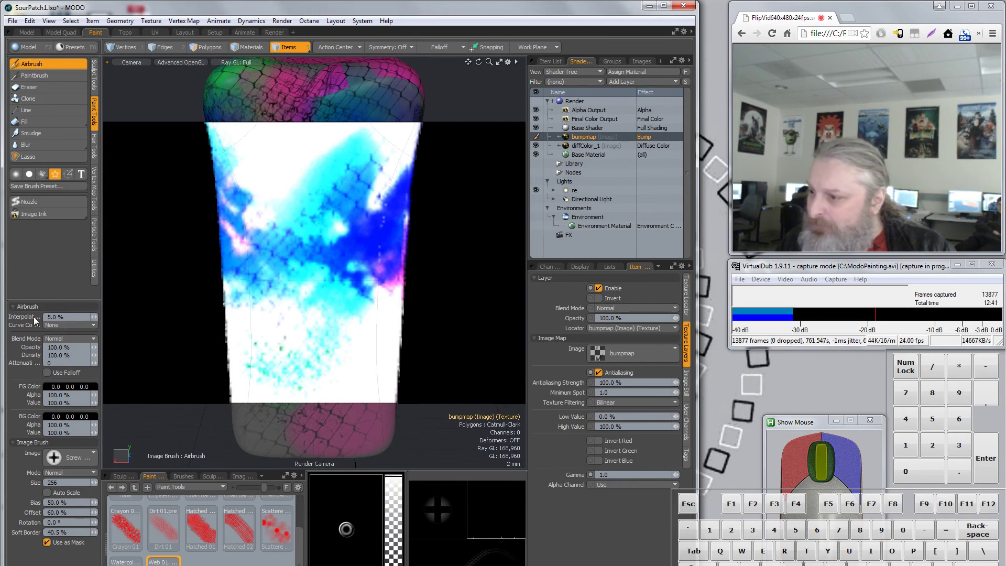
Step: Paint a thick looping white stroke into bumpmap with the Smooth Brush nozzle at size 62
left_click(18, 178)
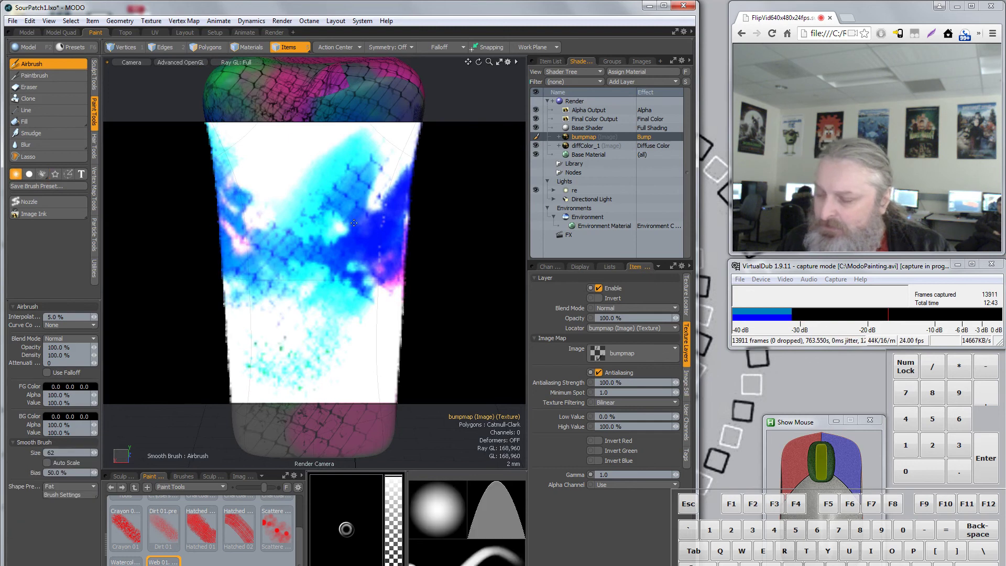
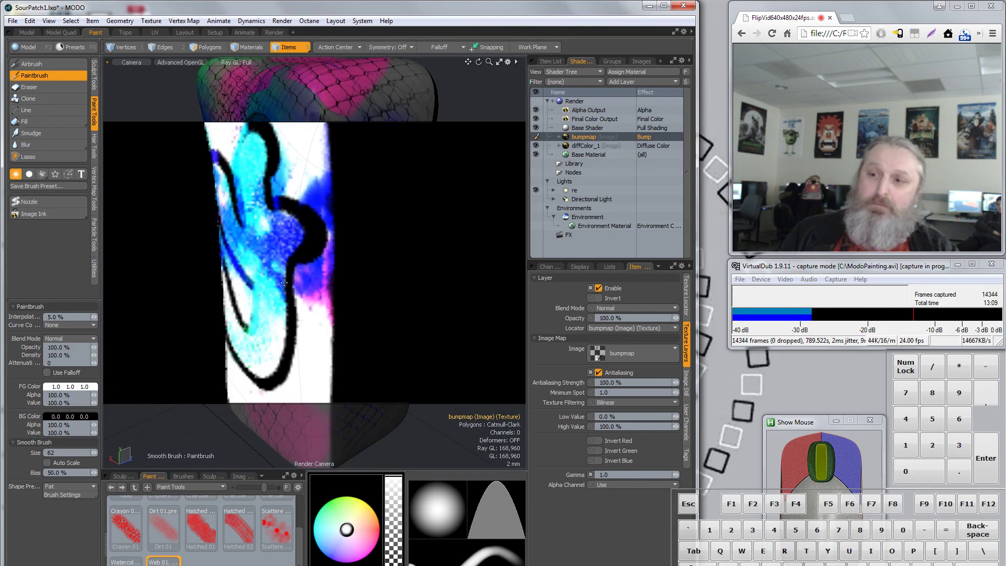
scroll("up", 3)
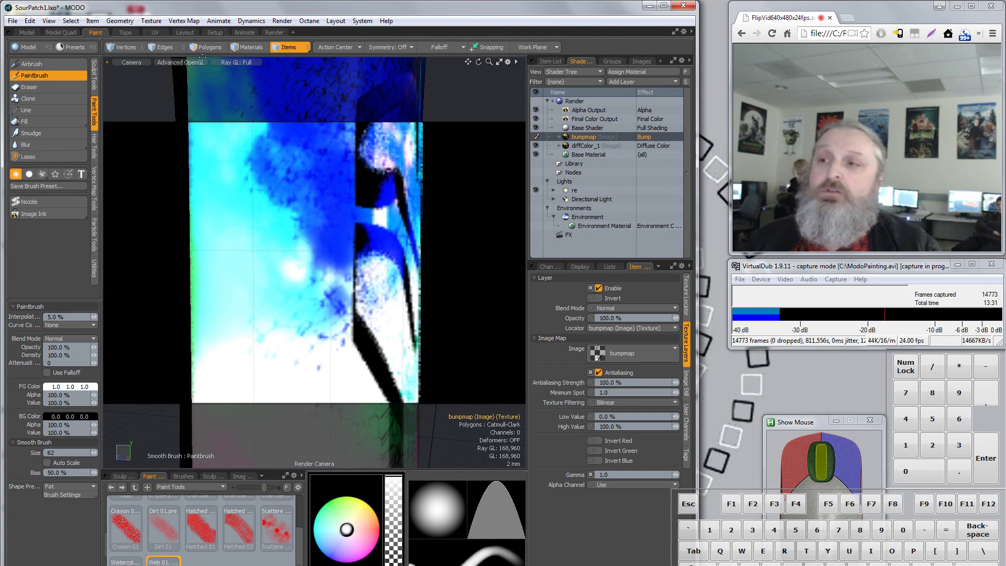
Step: Turn Ray GL off, pull the view back to see the relief stroke, and select Directional Light
left_click(239, 65)
left_click(240, 65)
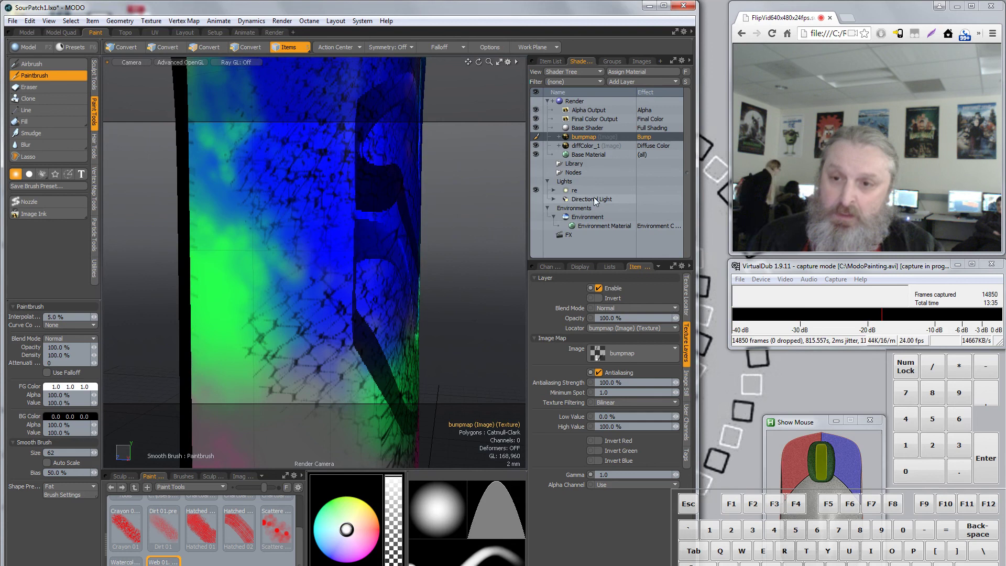
left_click_drag(600, 203, 525, 226)
left_click(443, 205)
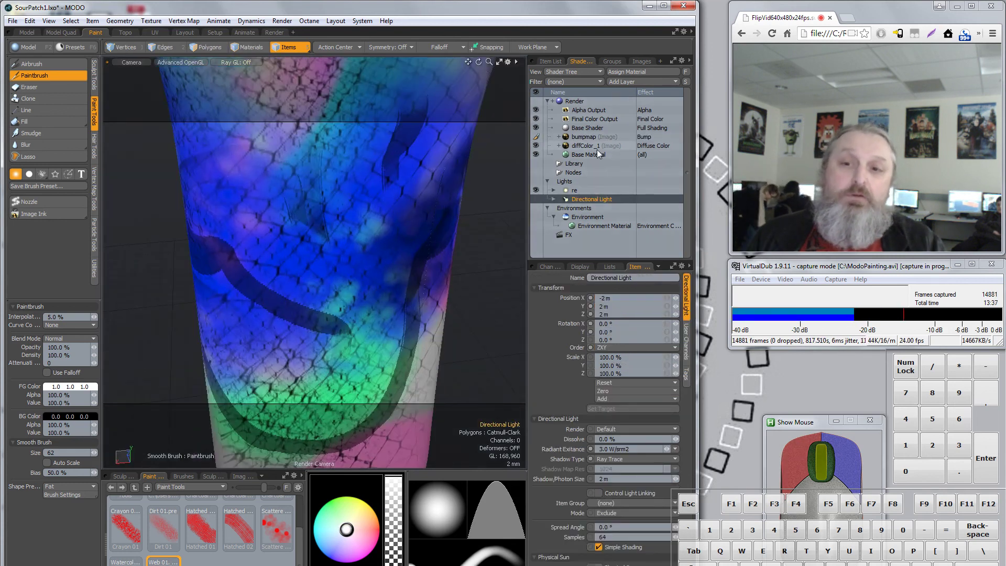